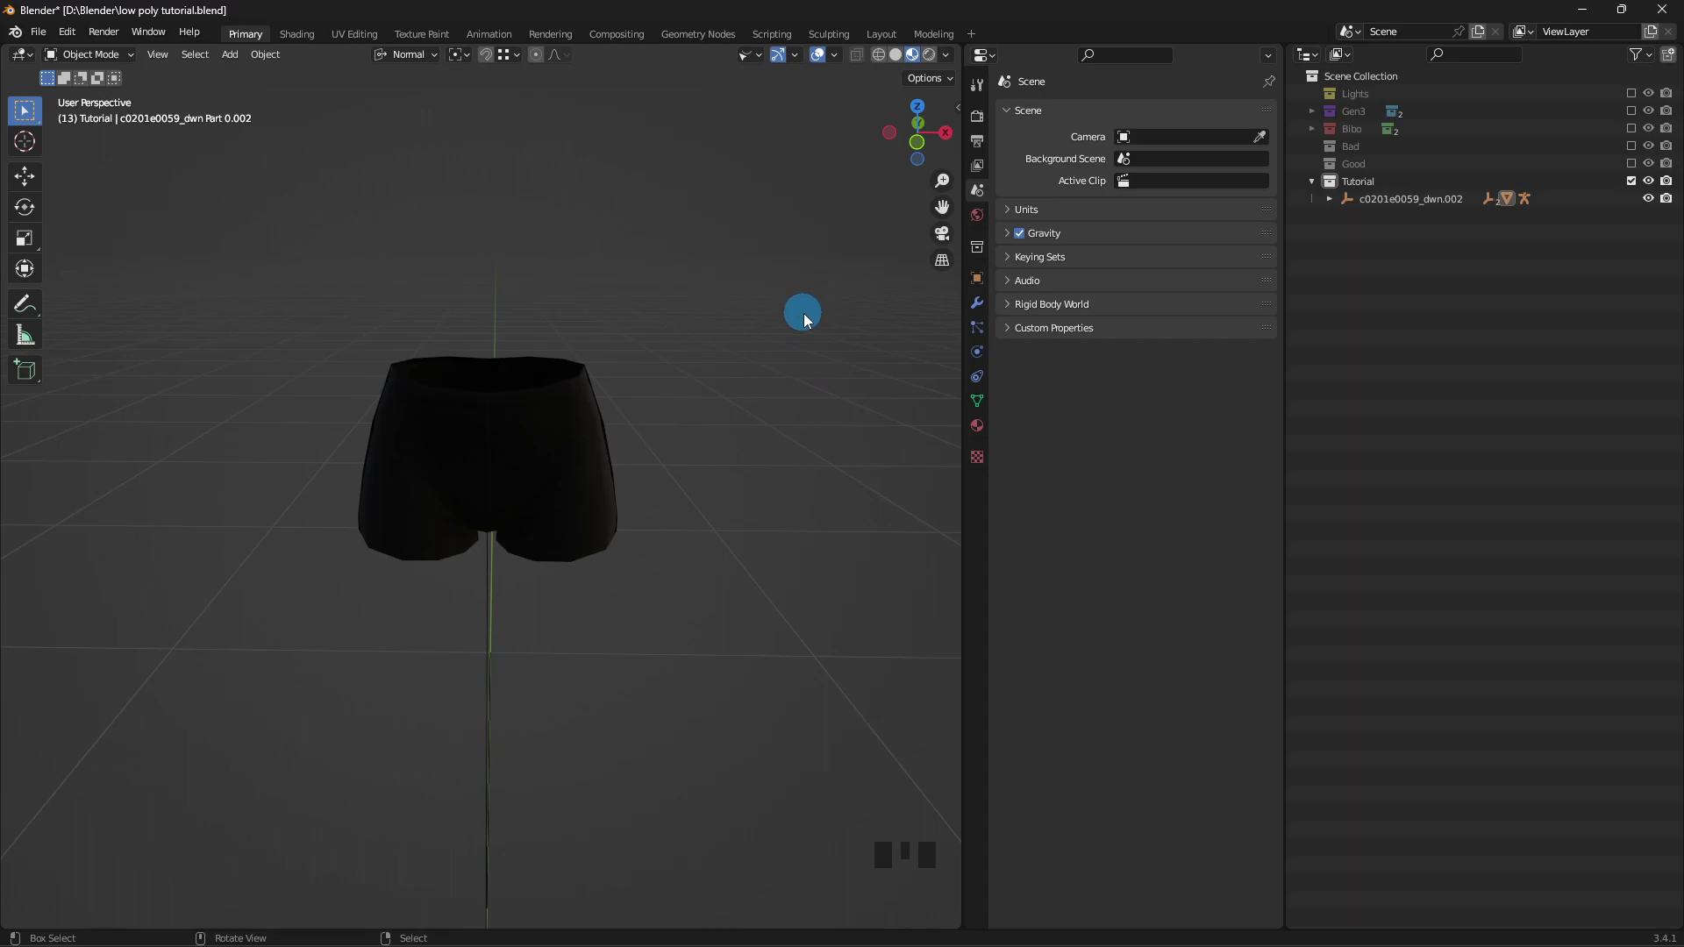
# - Switch to rendered shading and enable the Lights collection so the shorts show lit
pyautogui.moveTo(808, 316); pyautogui.dragTo(786, 313)
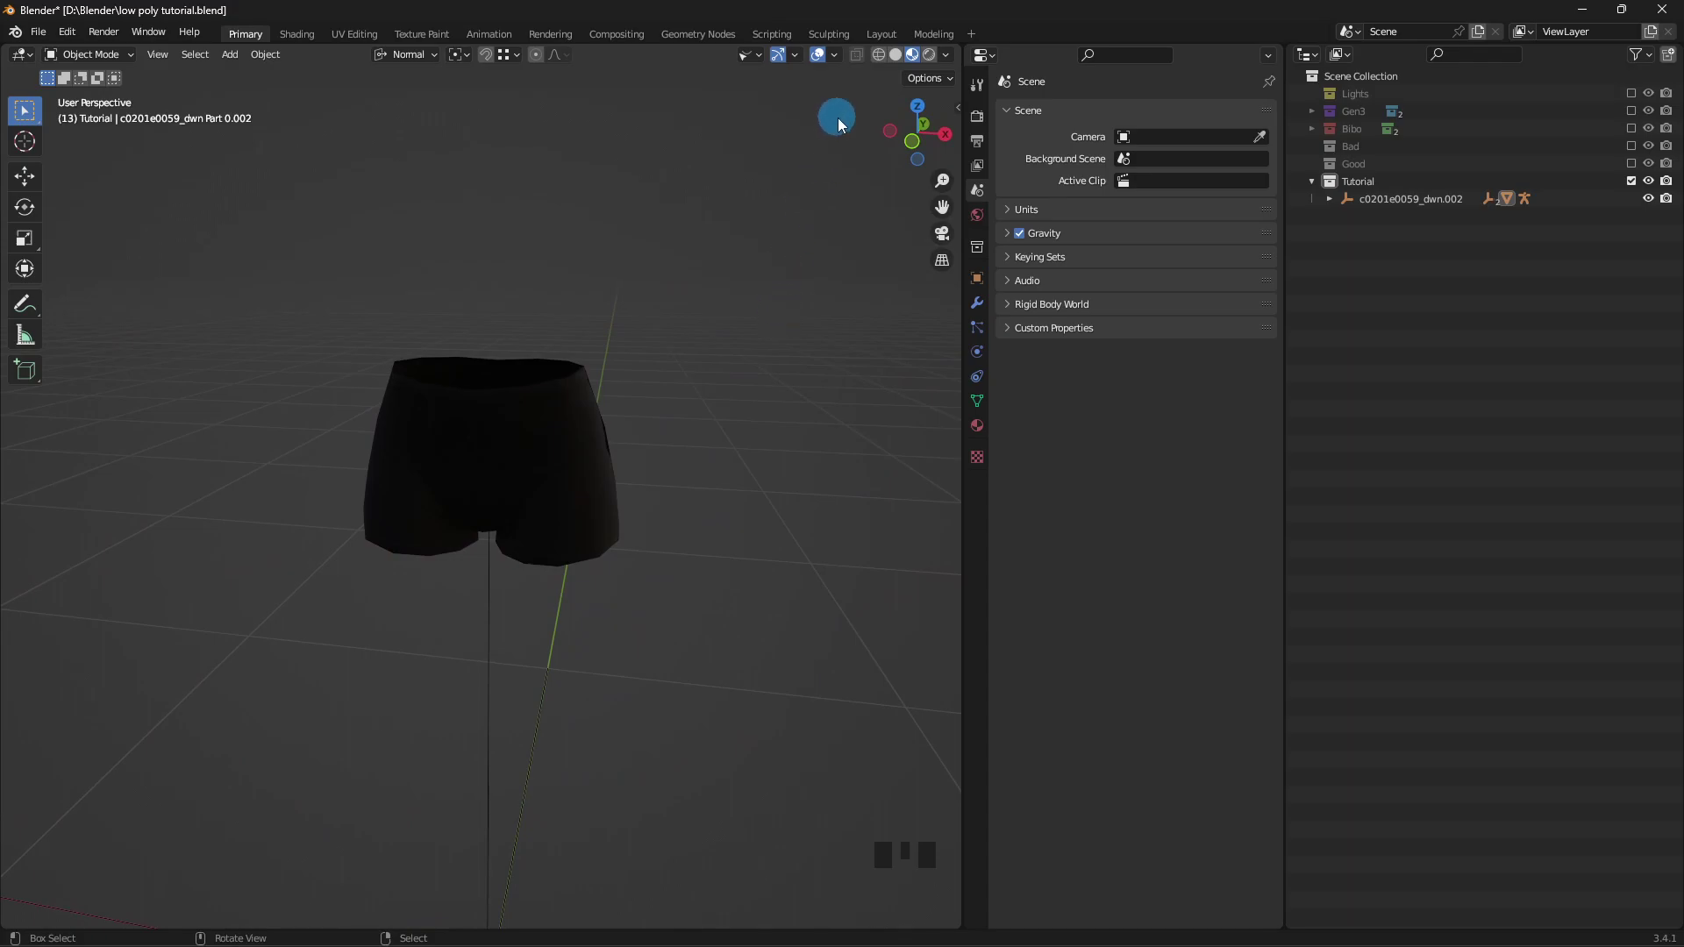
pyautogui.click(935, 55)
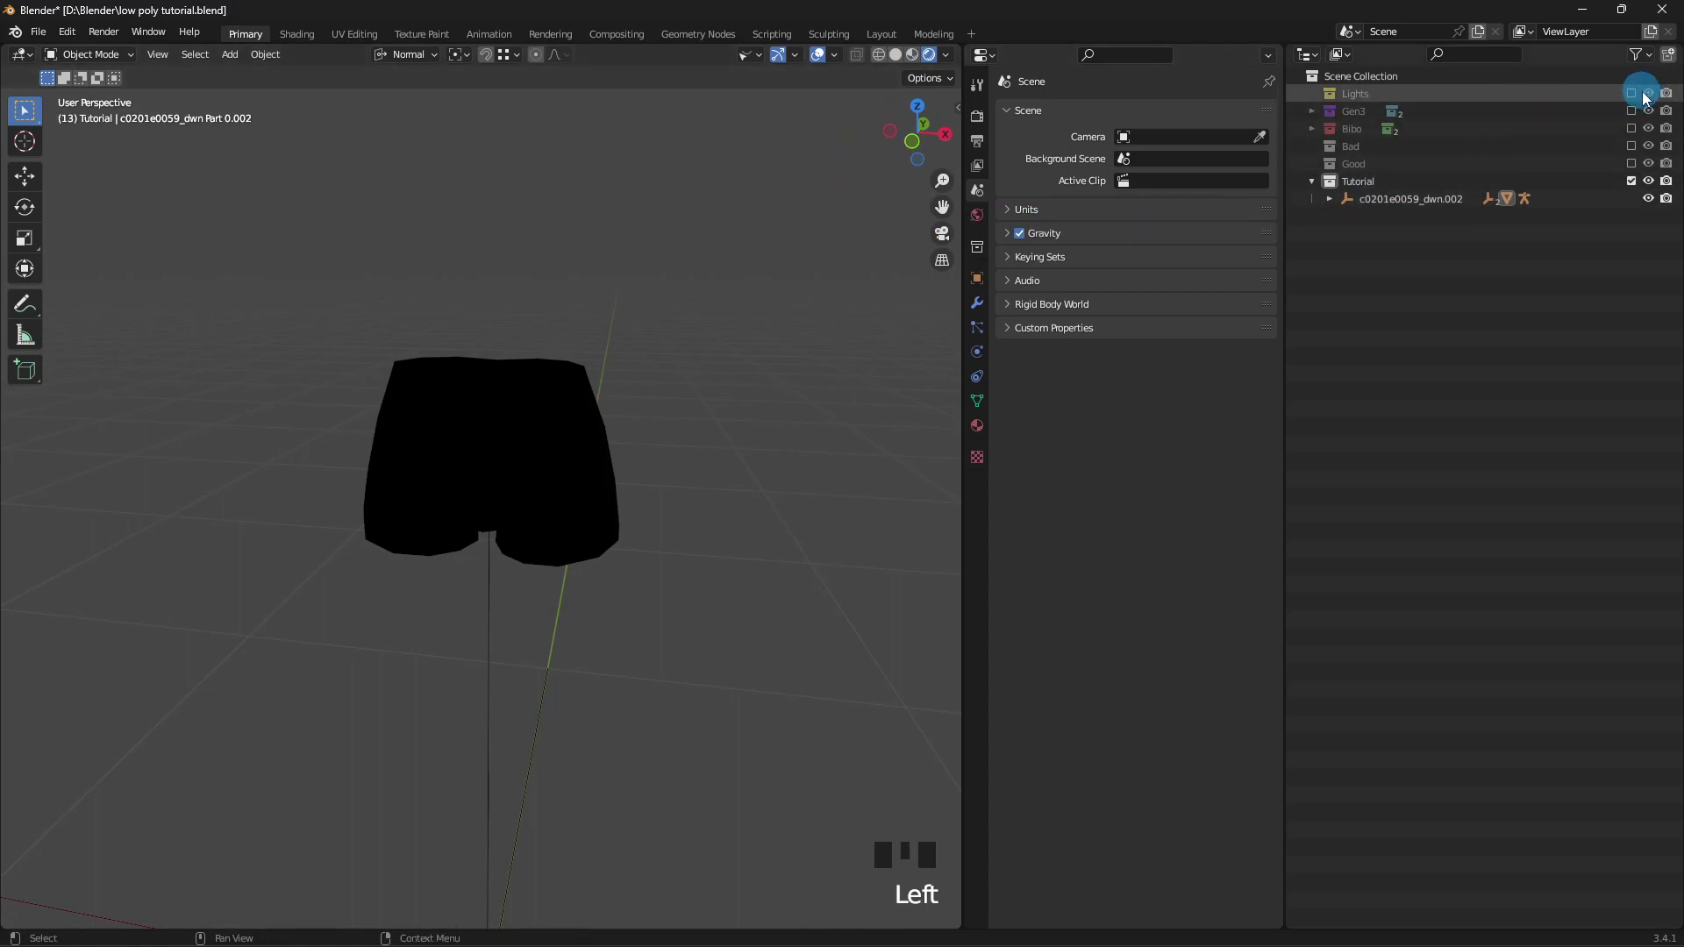
pyautogui.click(1634, 94)
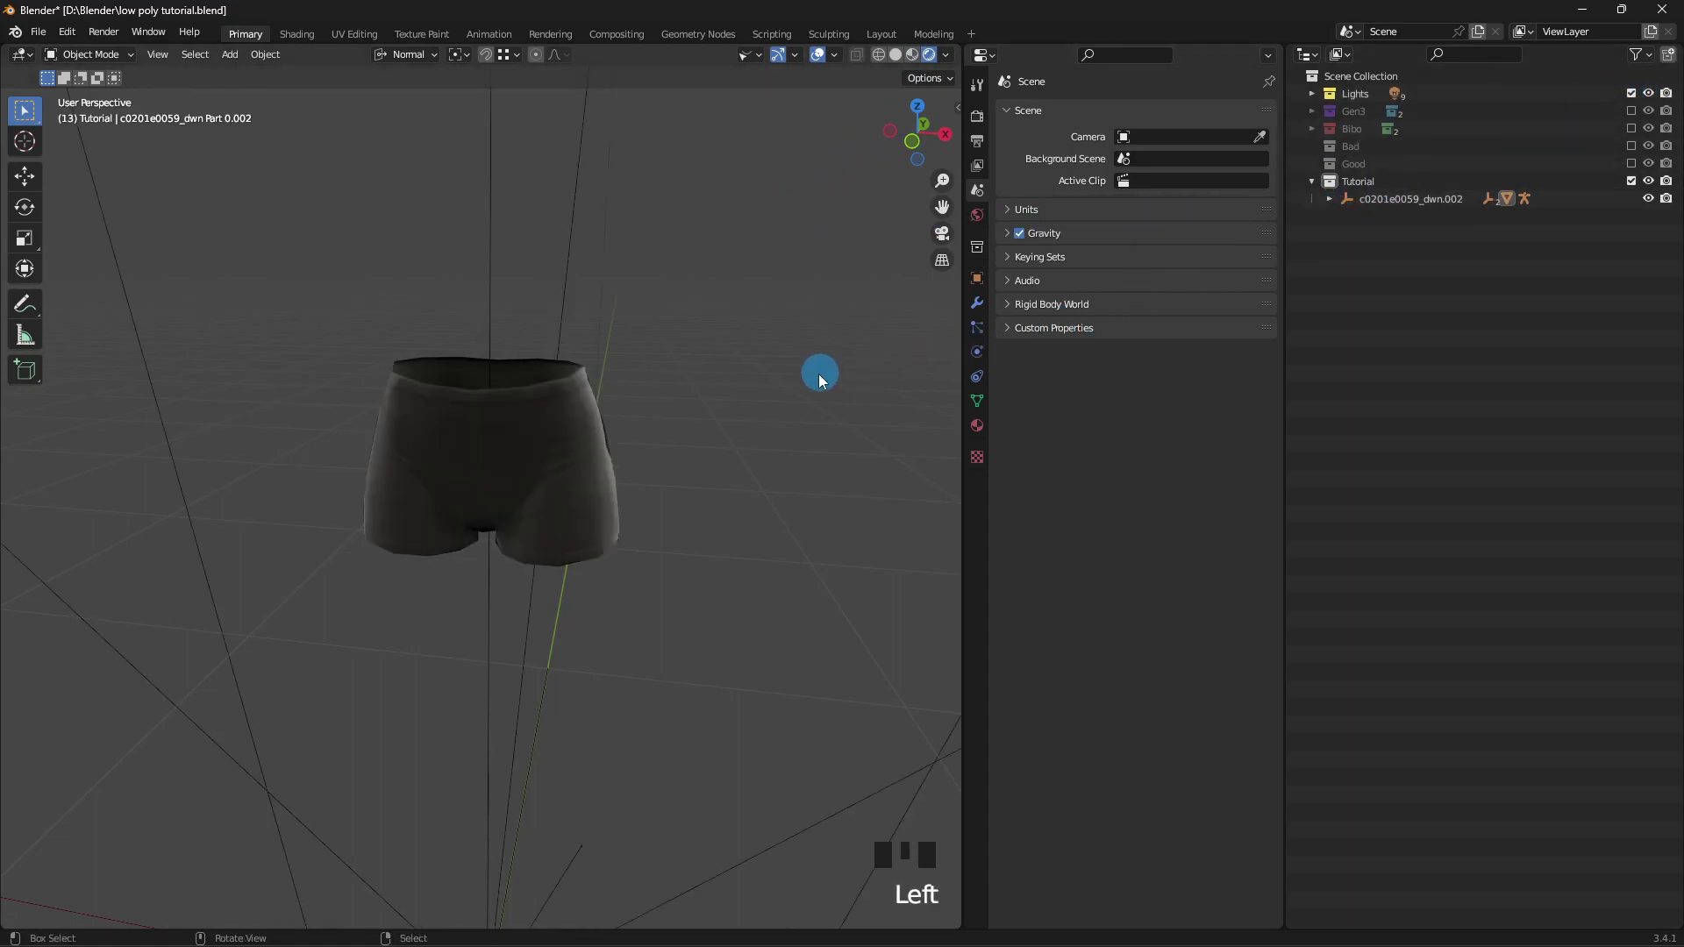
pyautogui.moveTo(819, 372); pyautogui.dragTo(748, 360)
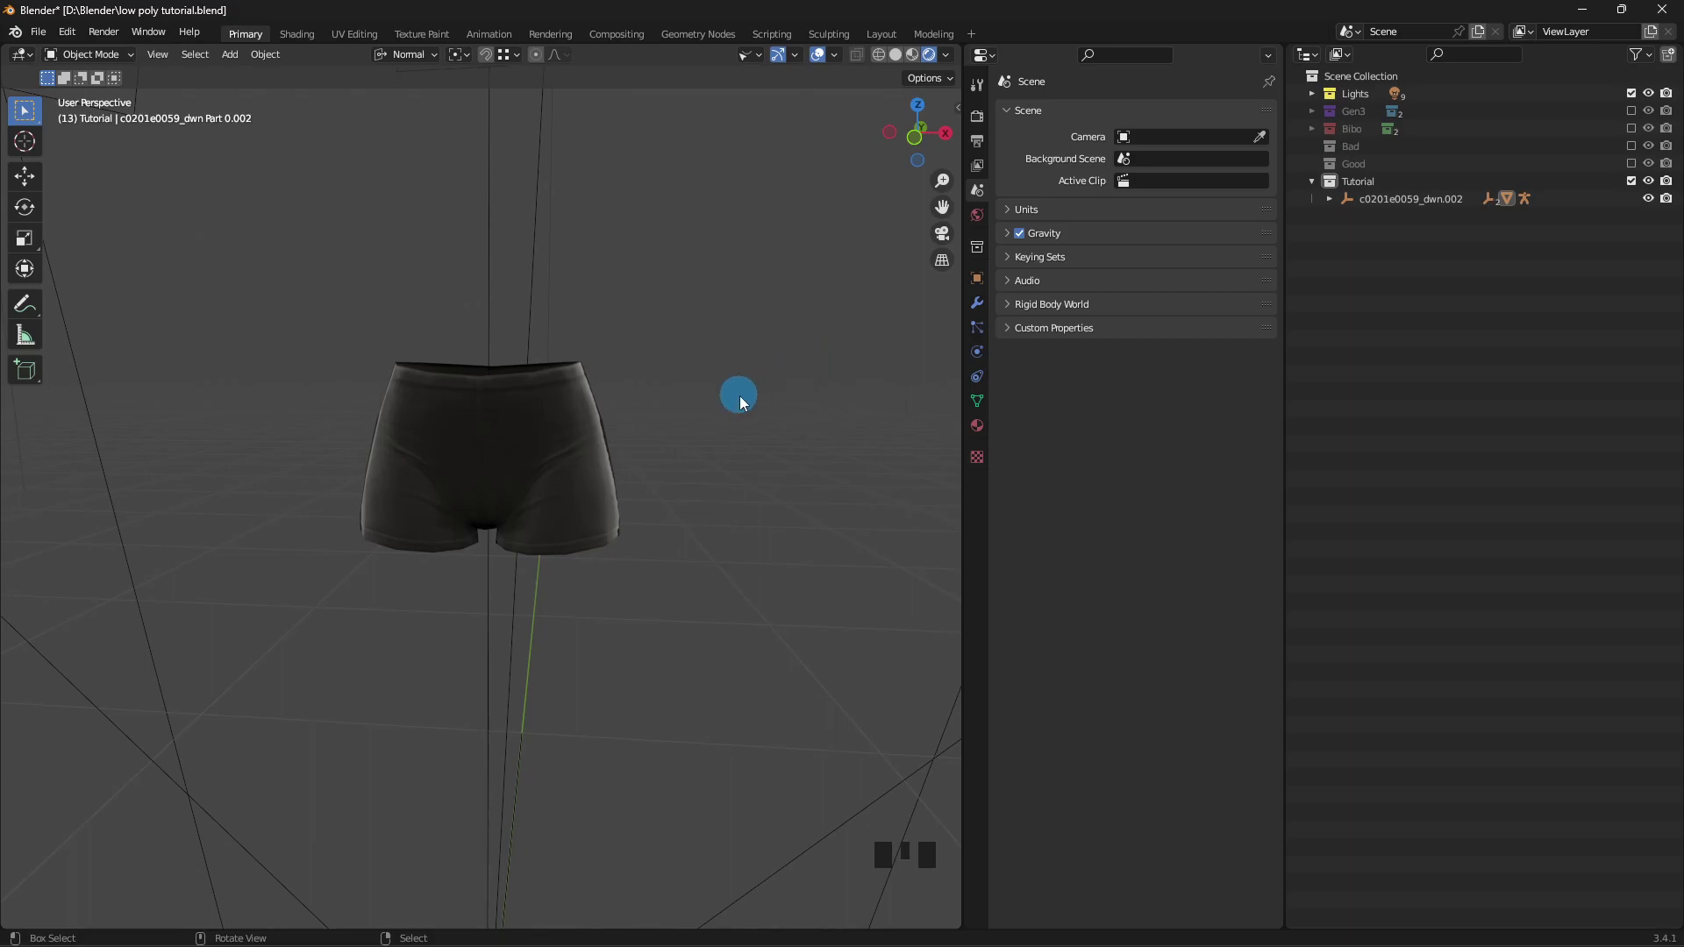
pyautogui.moveTo(582, 457); pyautogui.dragTo(697, 455)
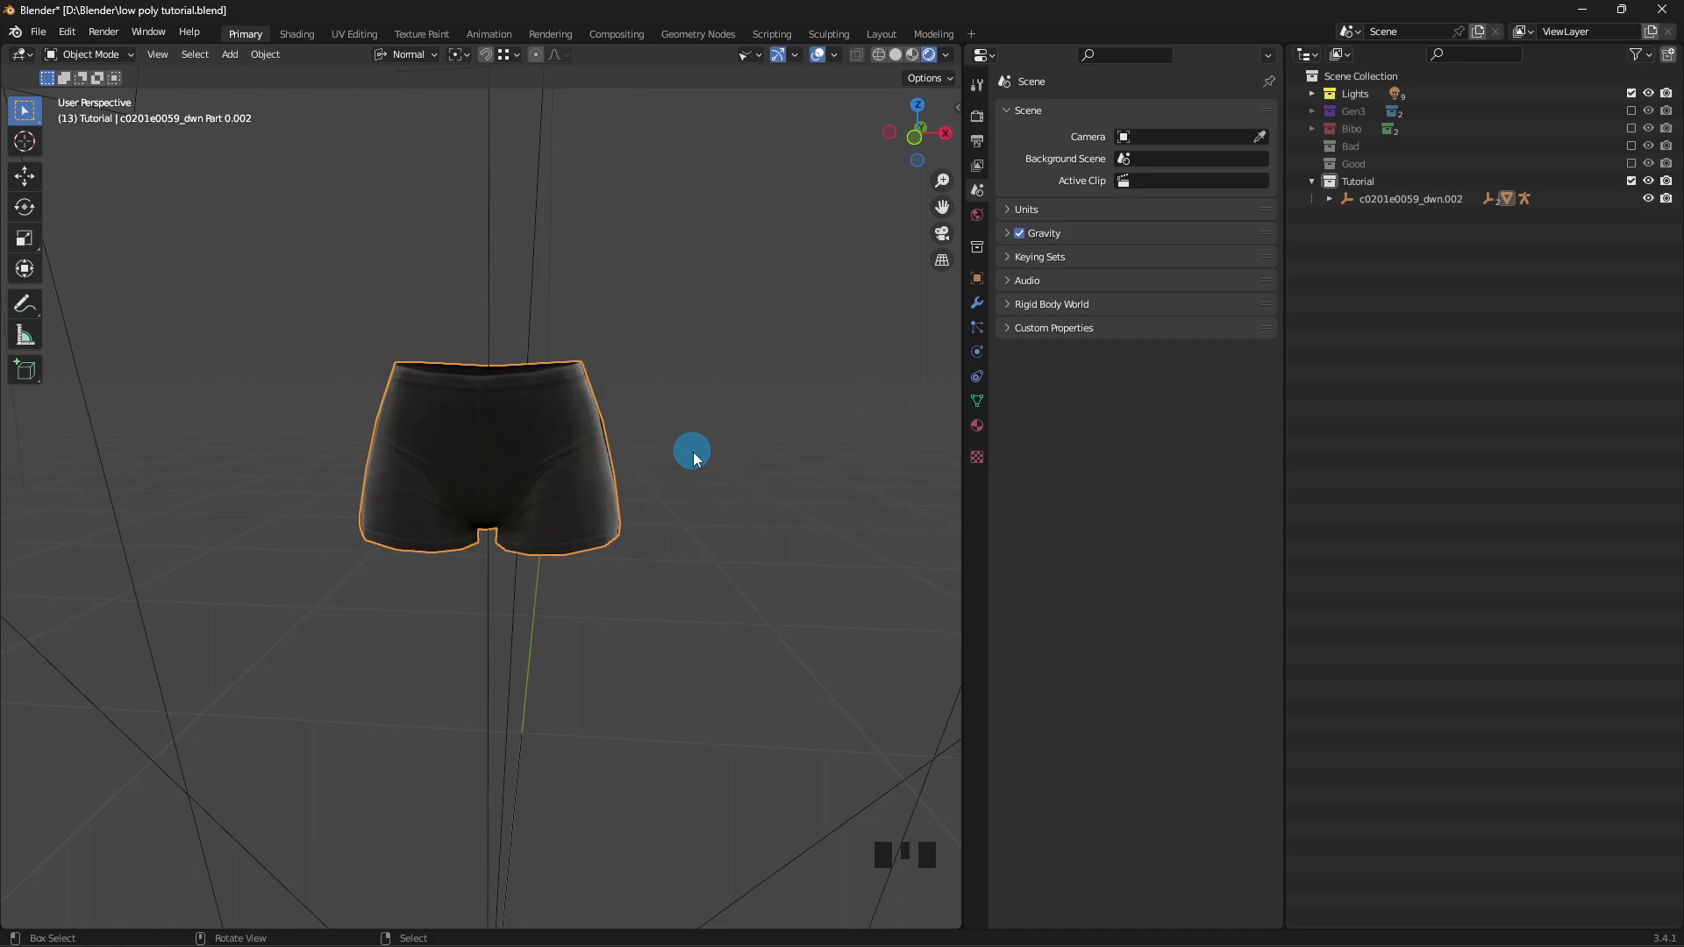
# - Select all shorts geometry in Edit Mode, convert tris to quads, and subdivide with 6 cuts
pyautogui.press('Tab')
pyautogui.press('a')
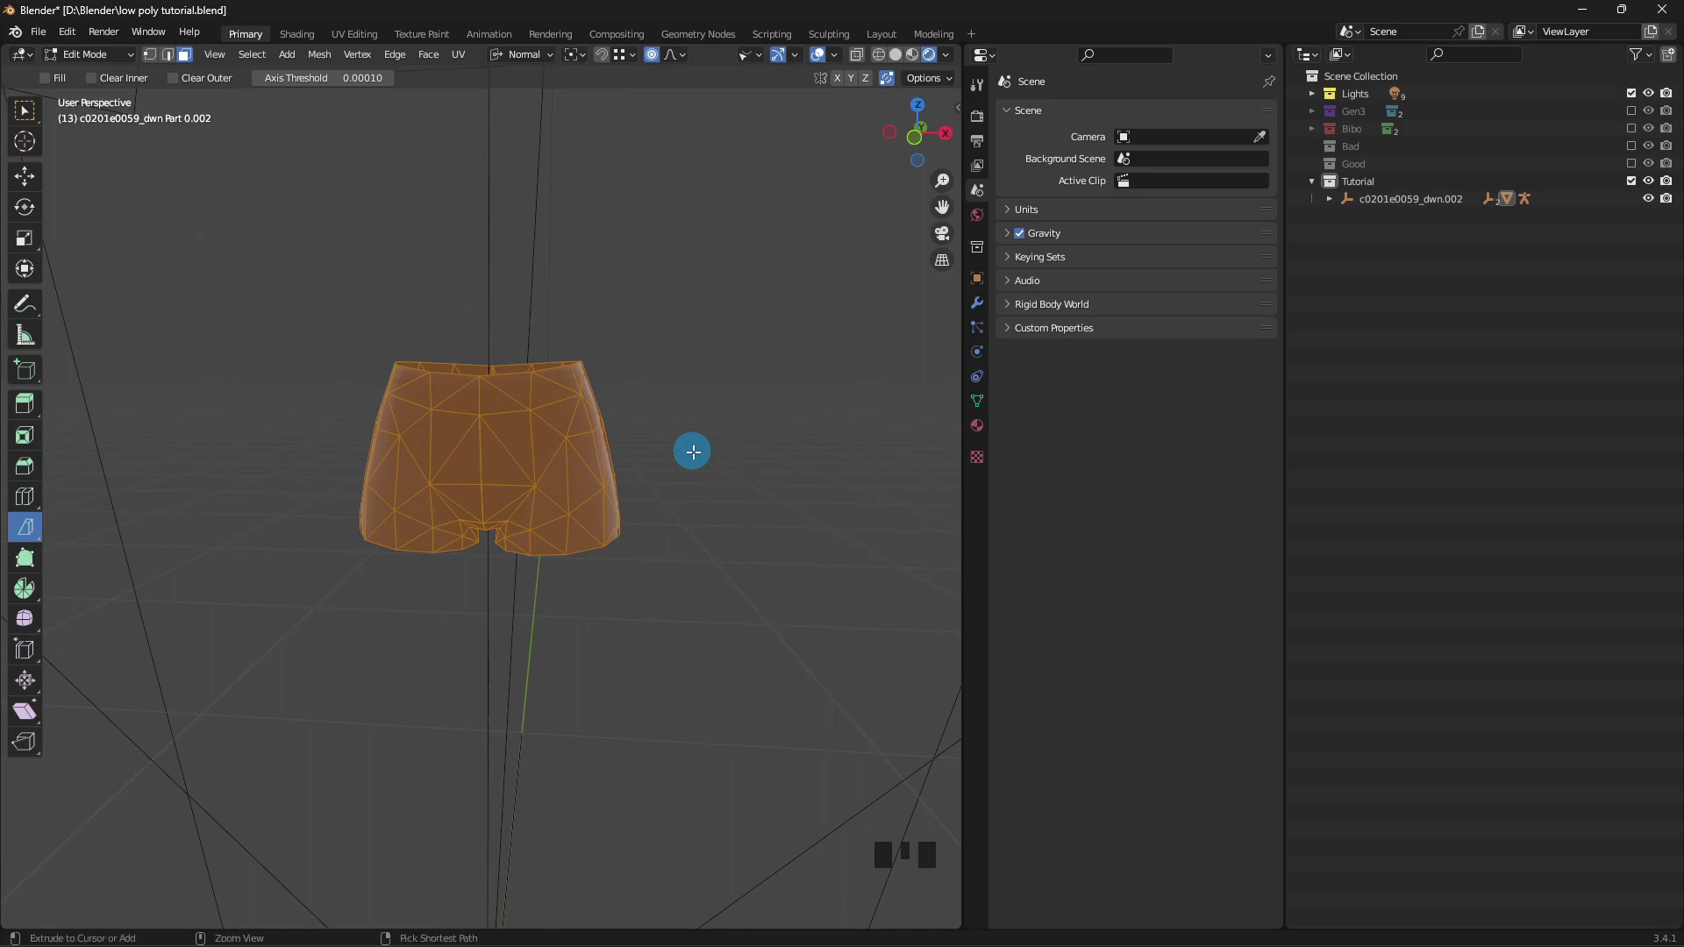
pyautogui.press('ctrl+f')
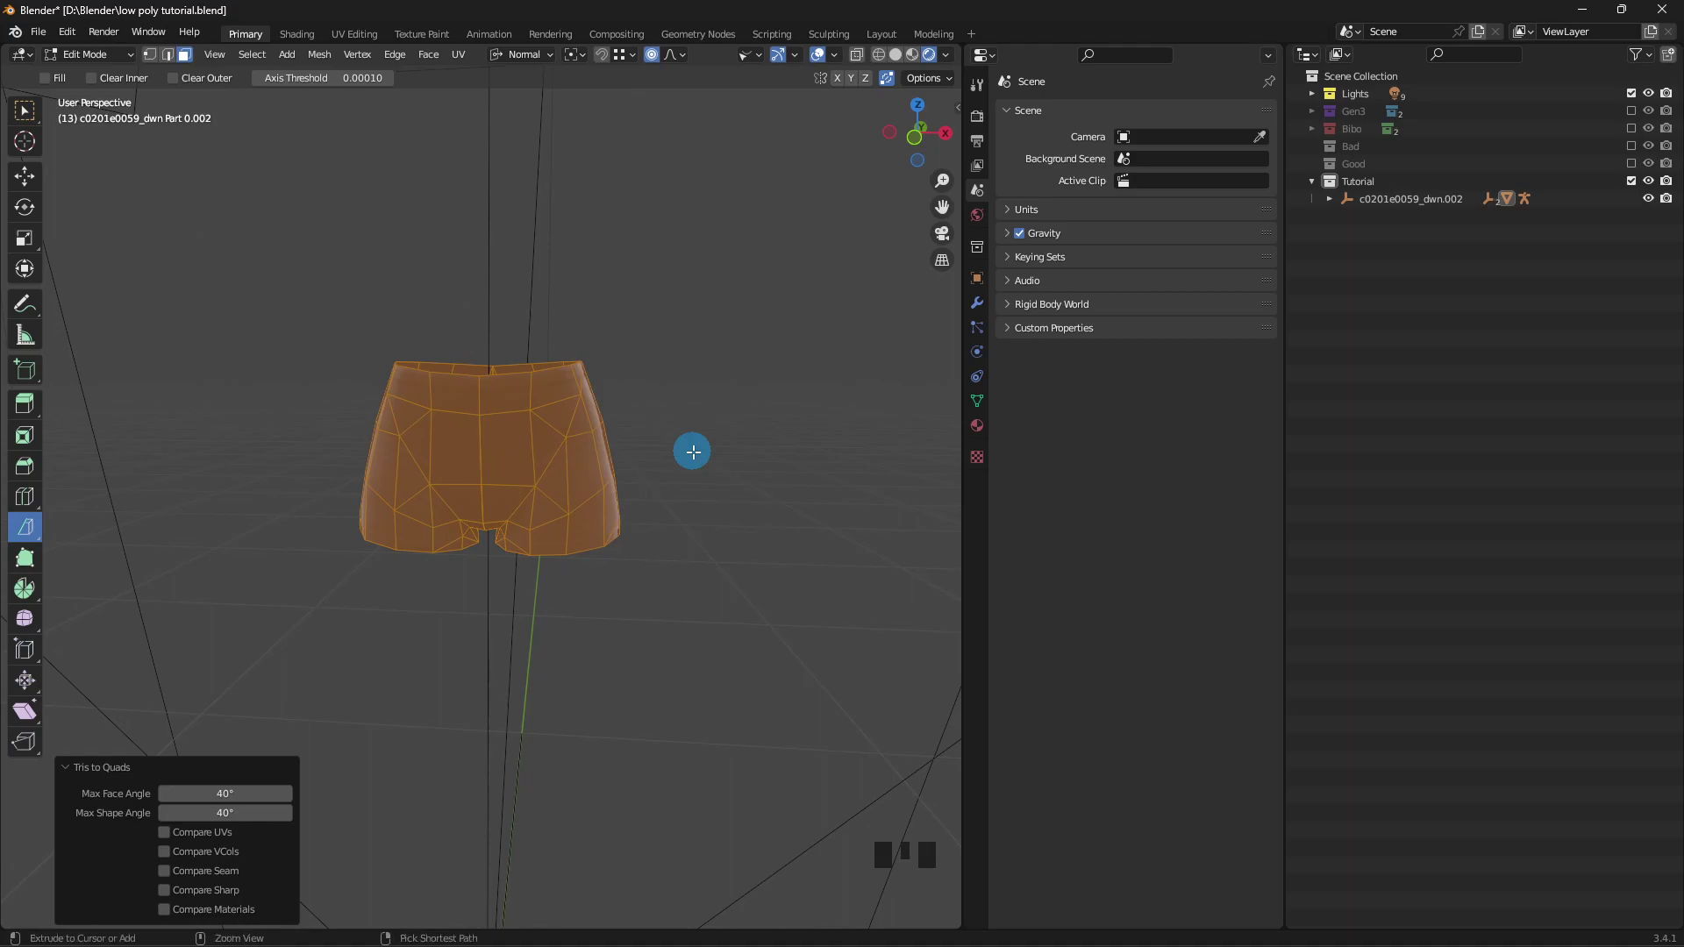
pyautogui.press('ctrl+e')
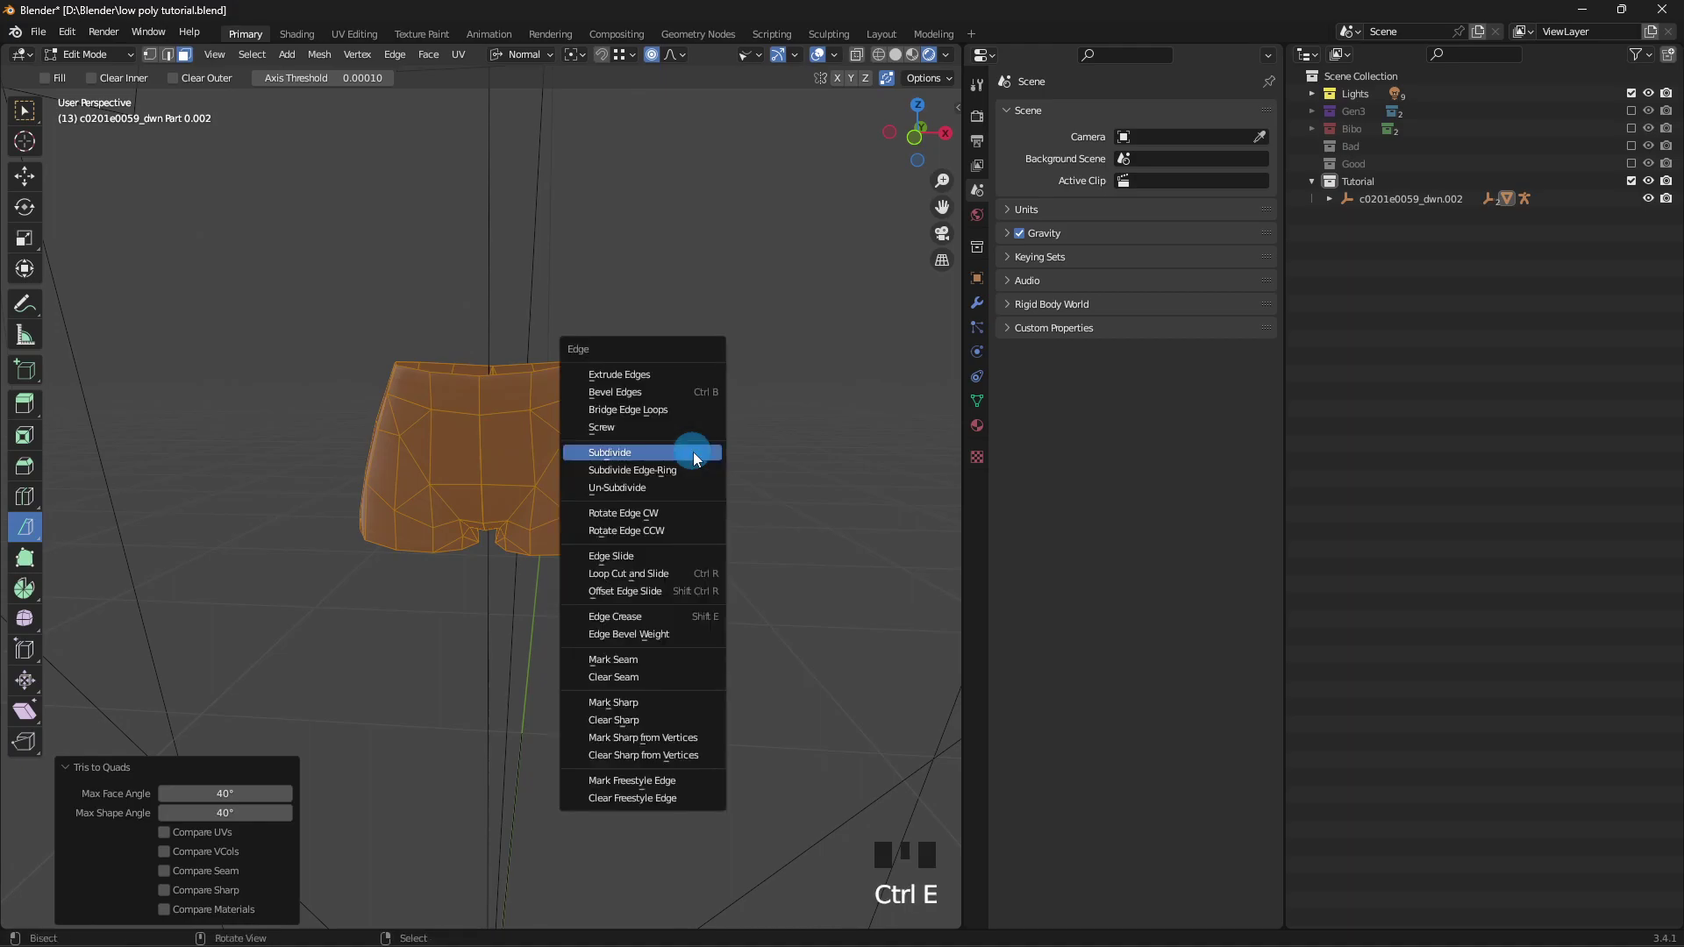
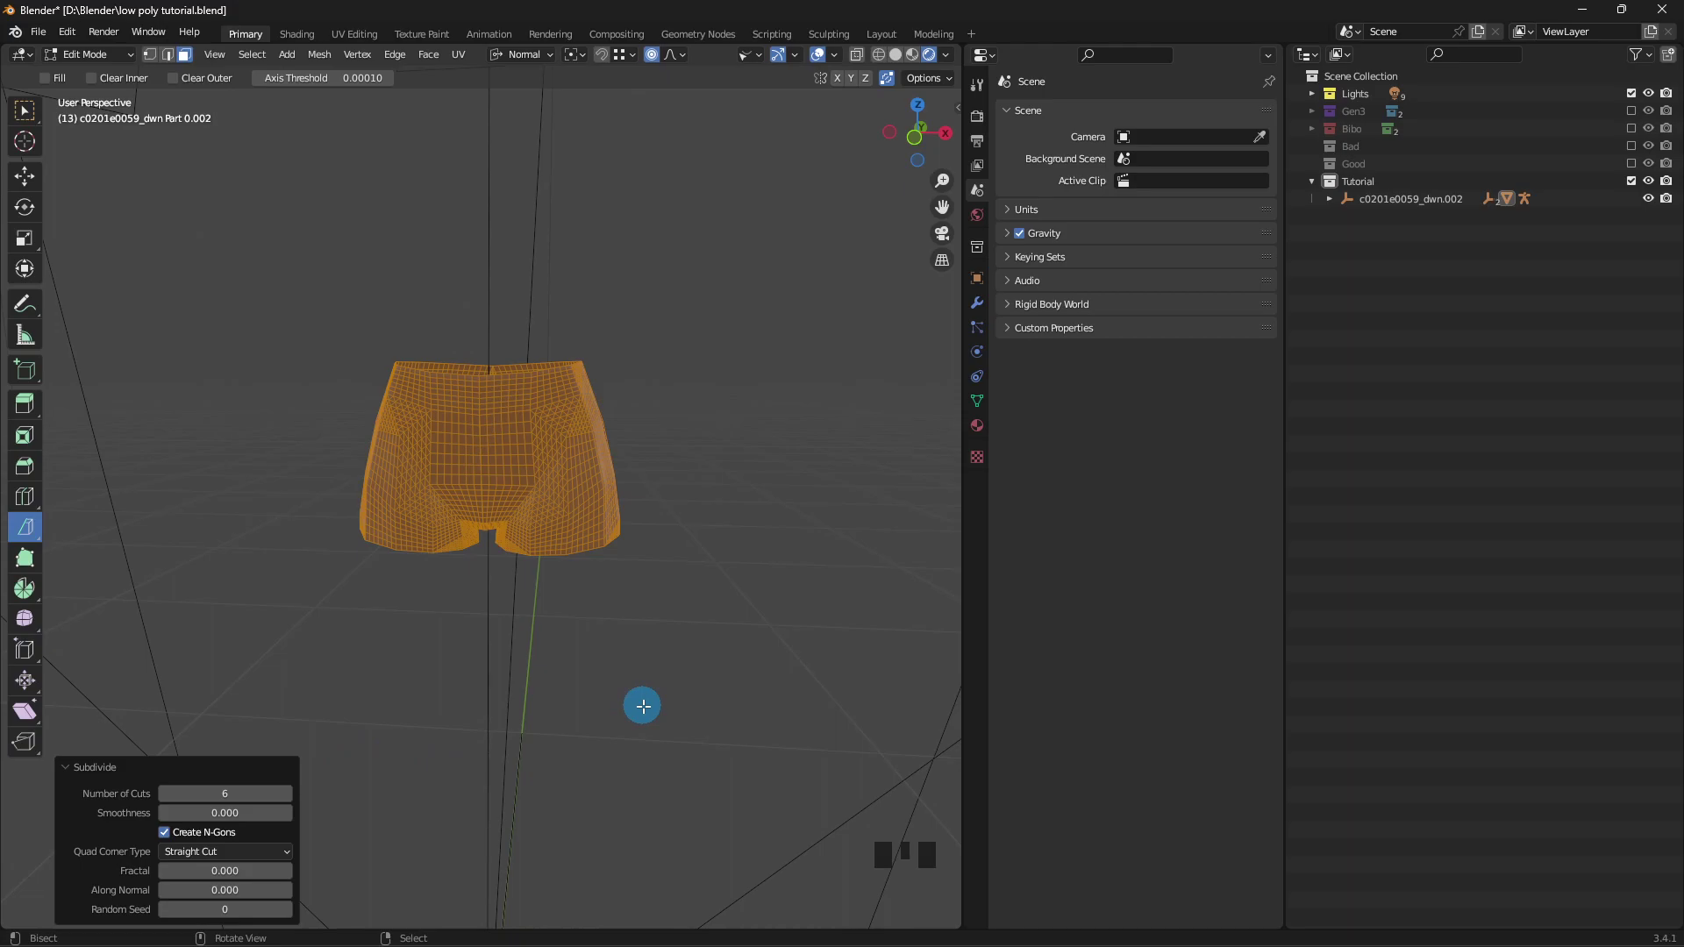
# - Inspect the subdivided shorts' shading from several angles in Object Mode
pyautogui.press('Tab')
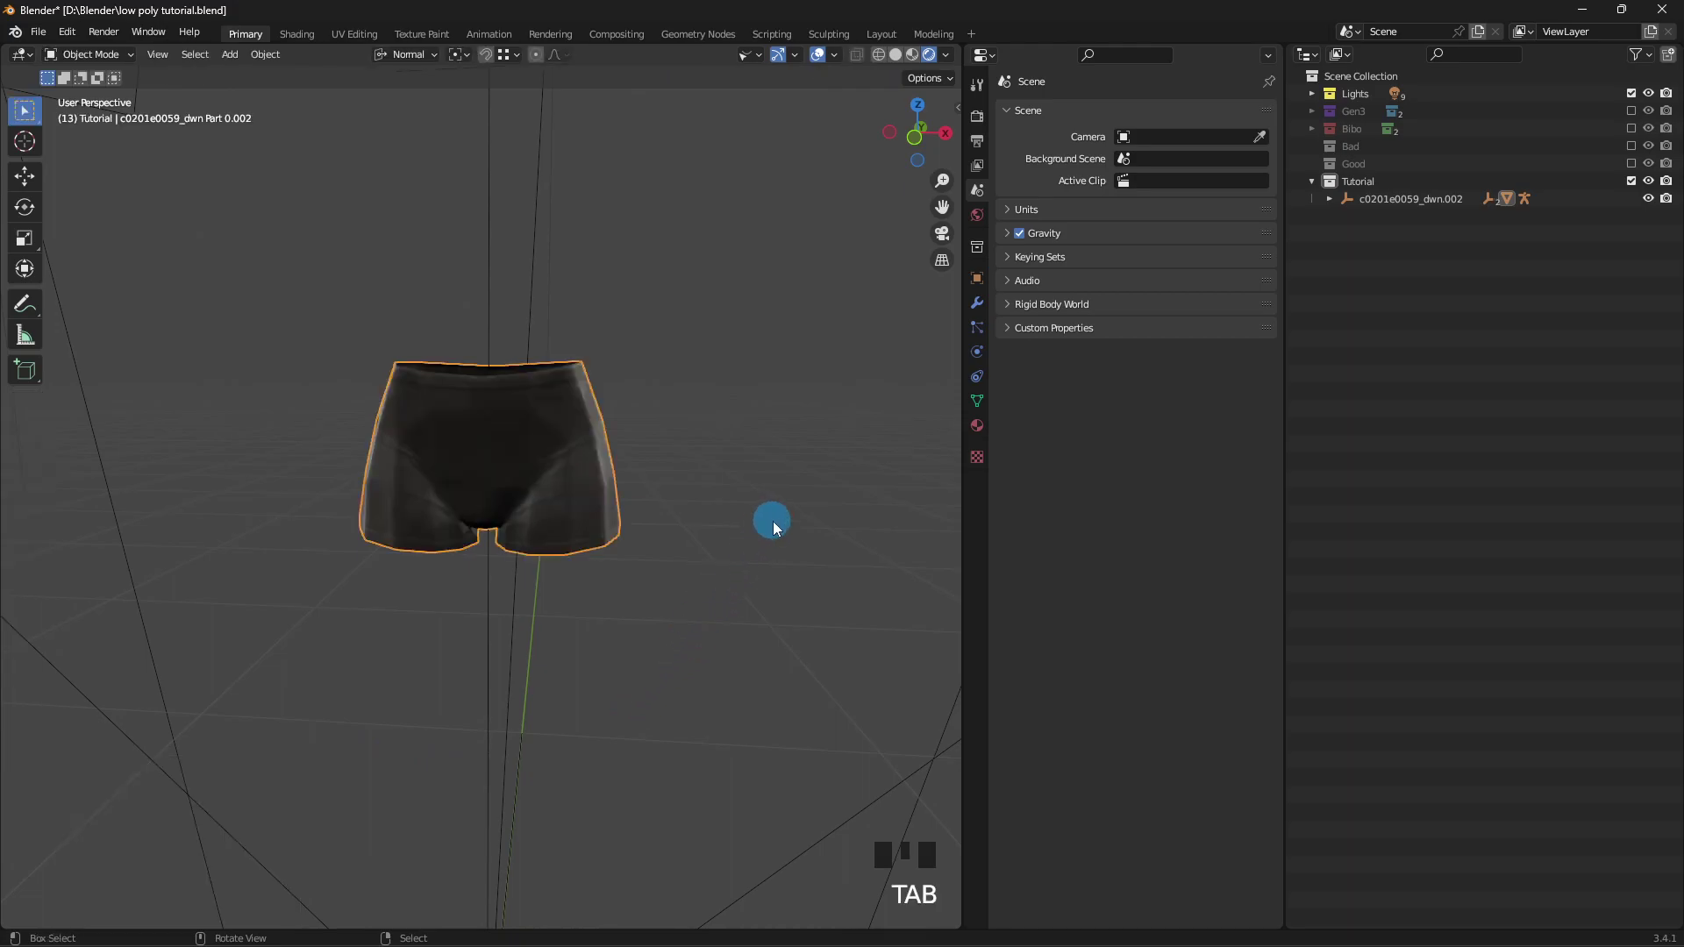
pyautogui.moveTo(779, 523); pyautogui.dragTo(308, 535)
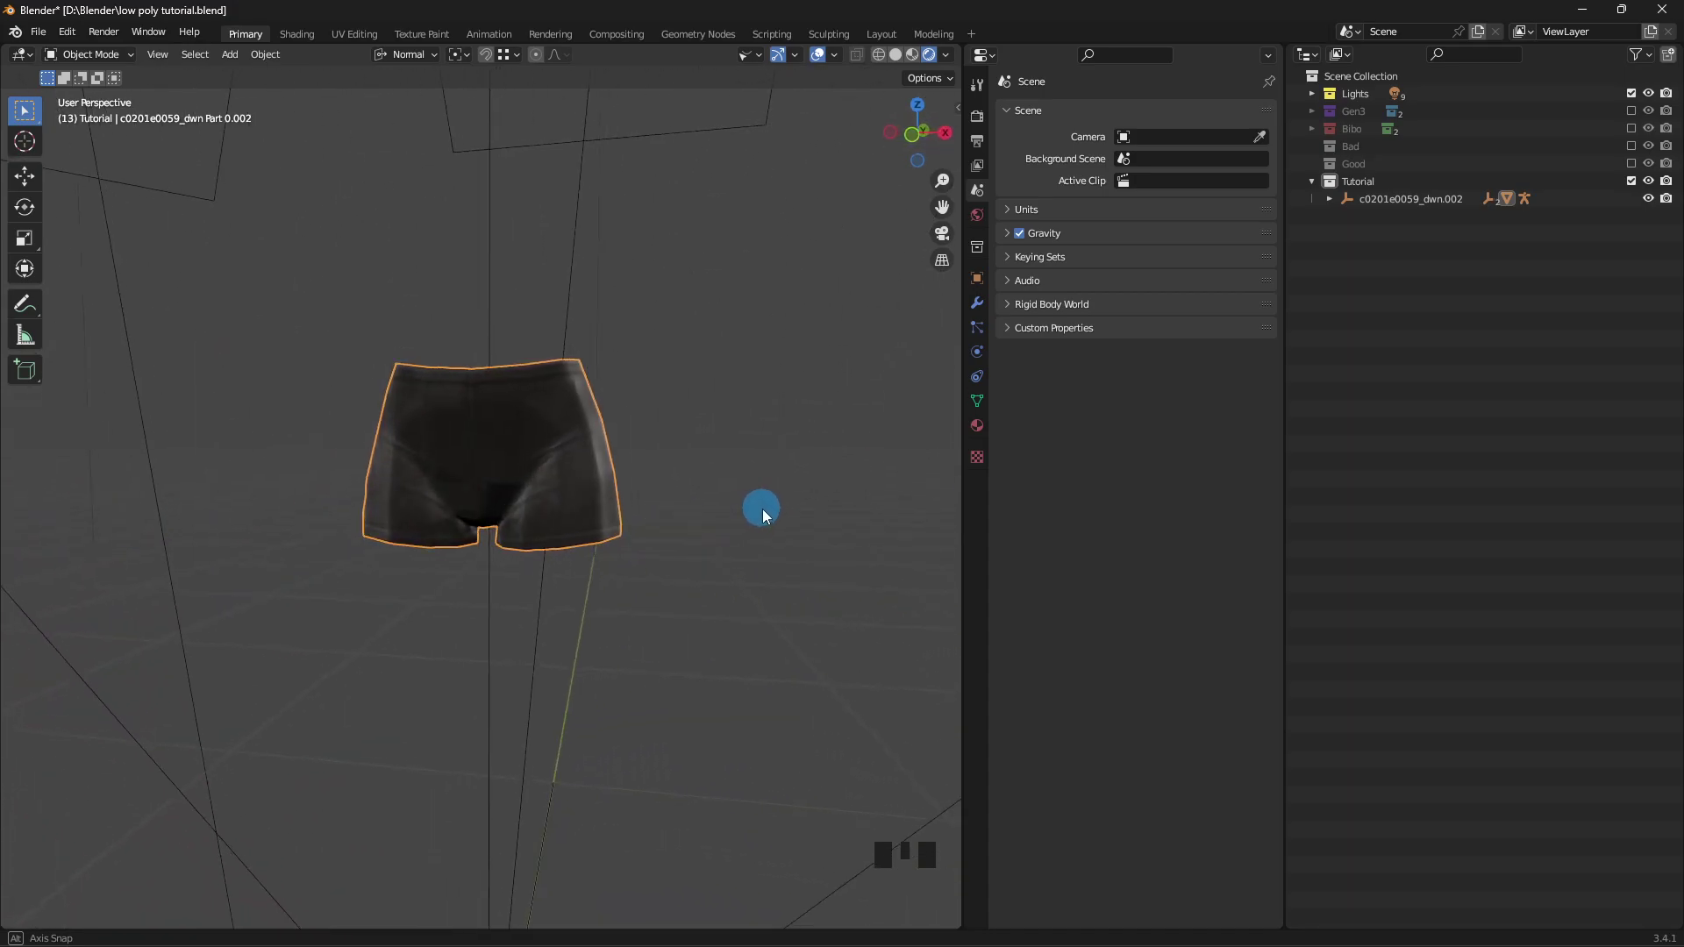
pyautogui.moveTo(700, 509); pyautogui.dragTo(843, 538)
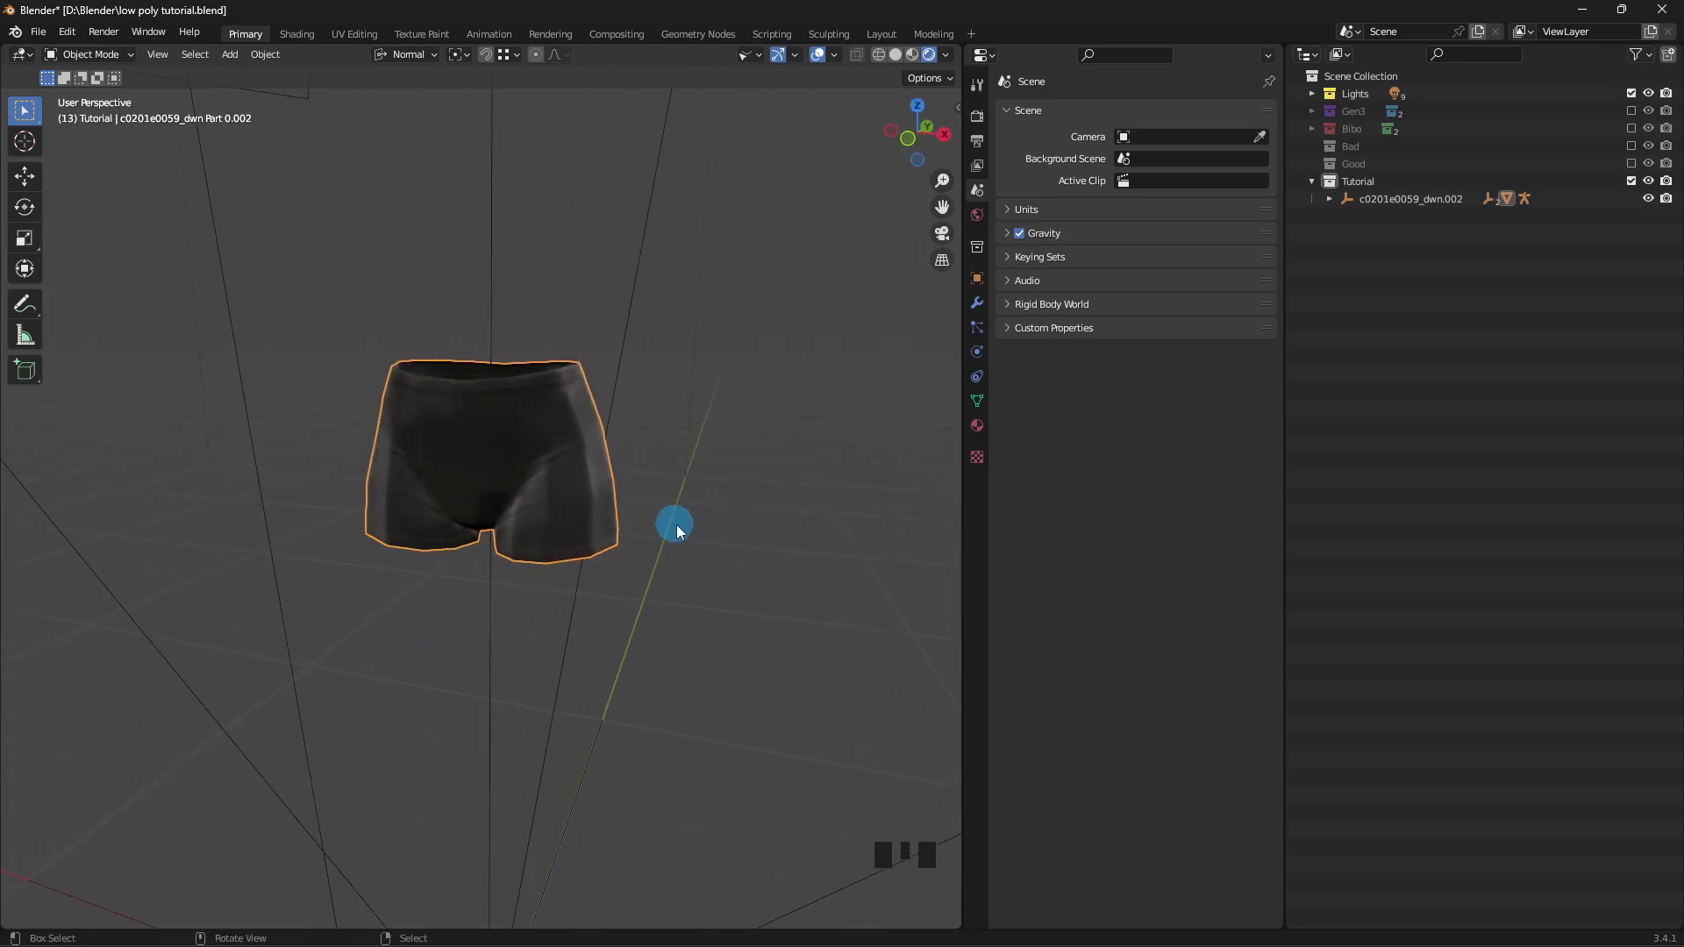
pyautogui.moveTo(693, 523); pyautogui.dragTo(728, 521)
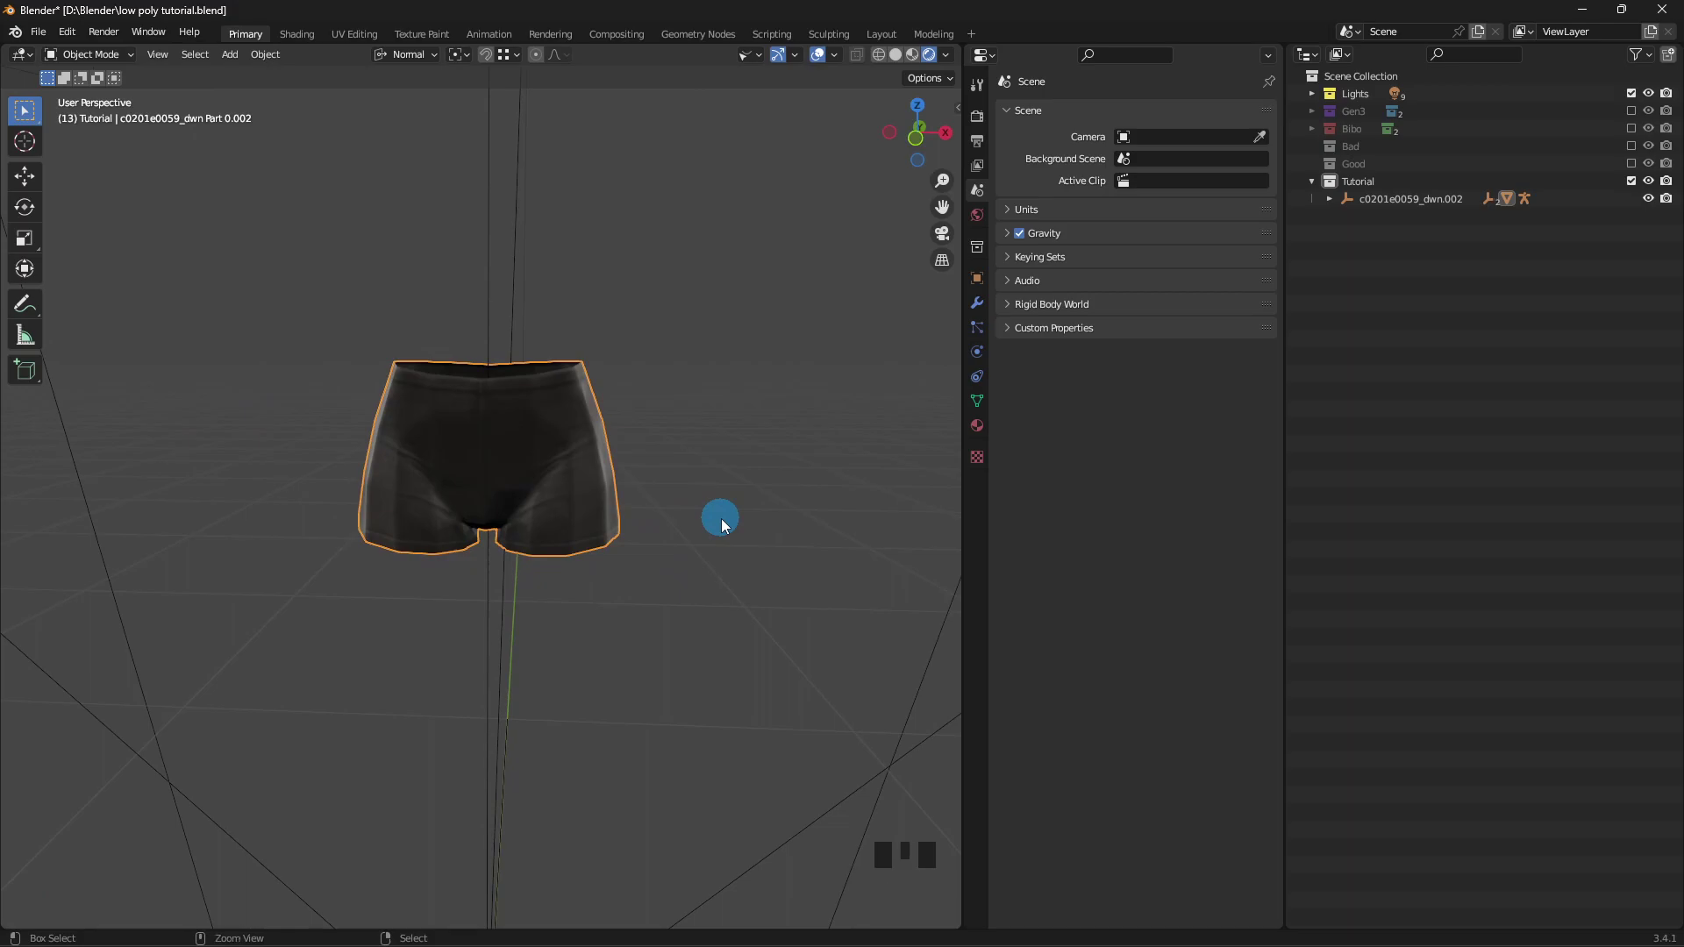
# - Undo back to the original low-poly shorts mesh
pyautogui.press('ctrl+z')
pyautogui.press('ctrl+z')
pyautogui.press('ctrl+z')
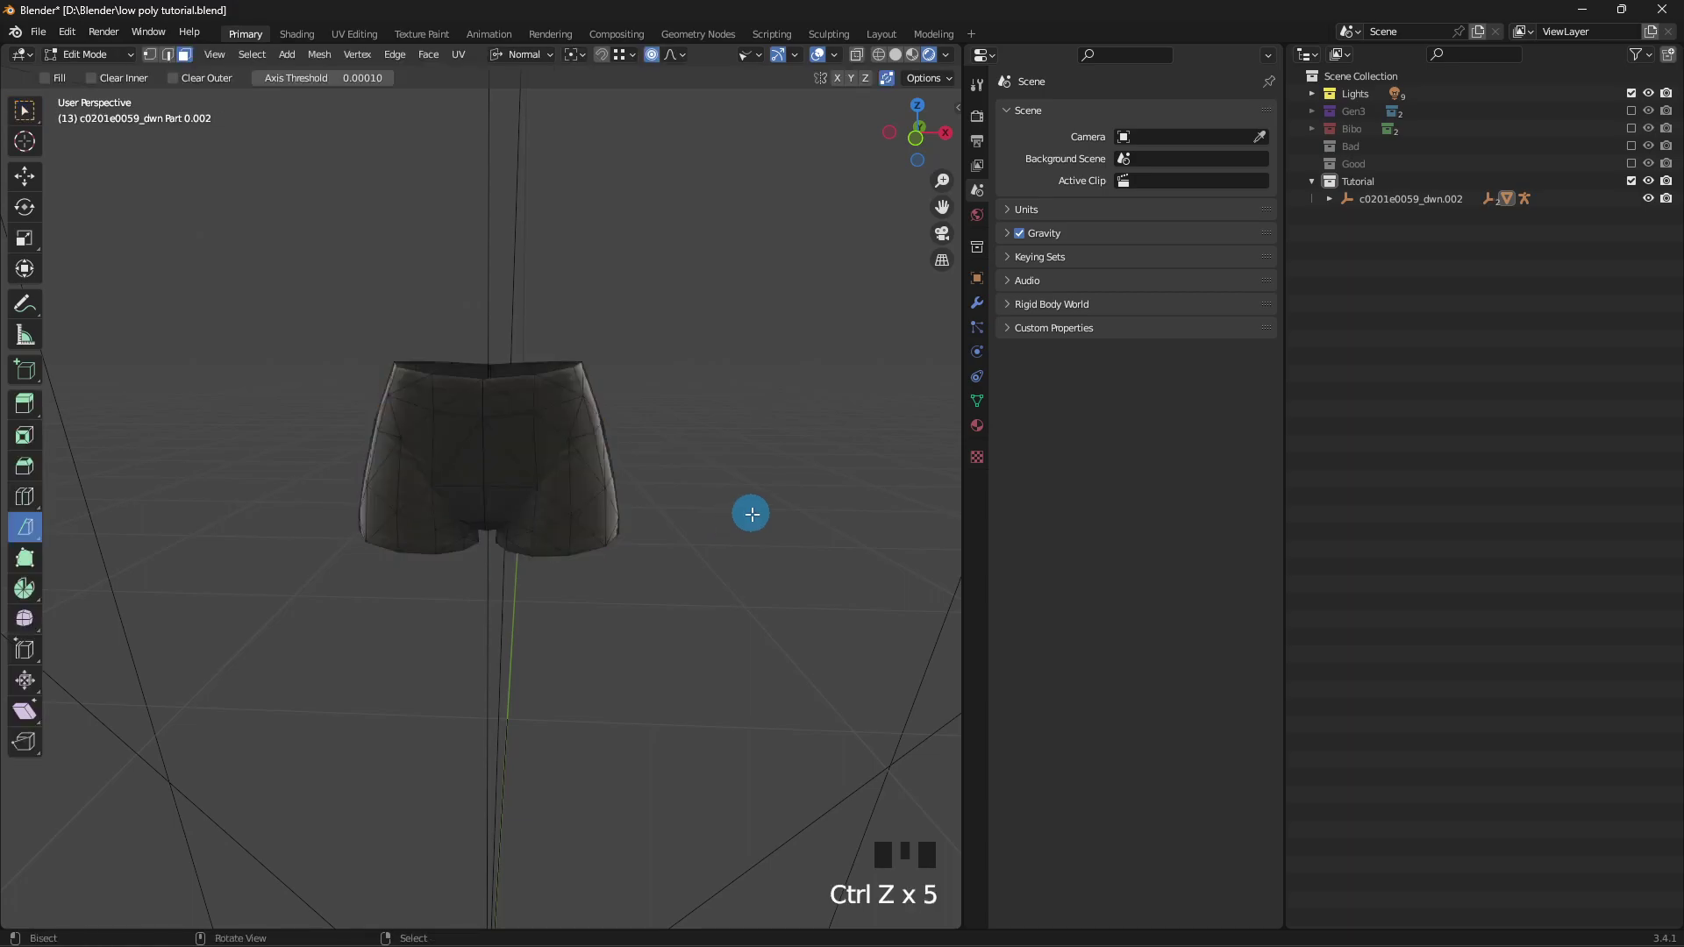
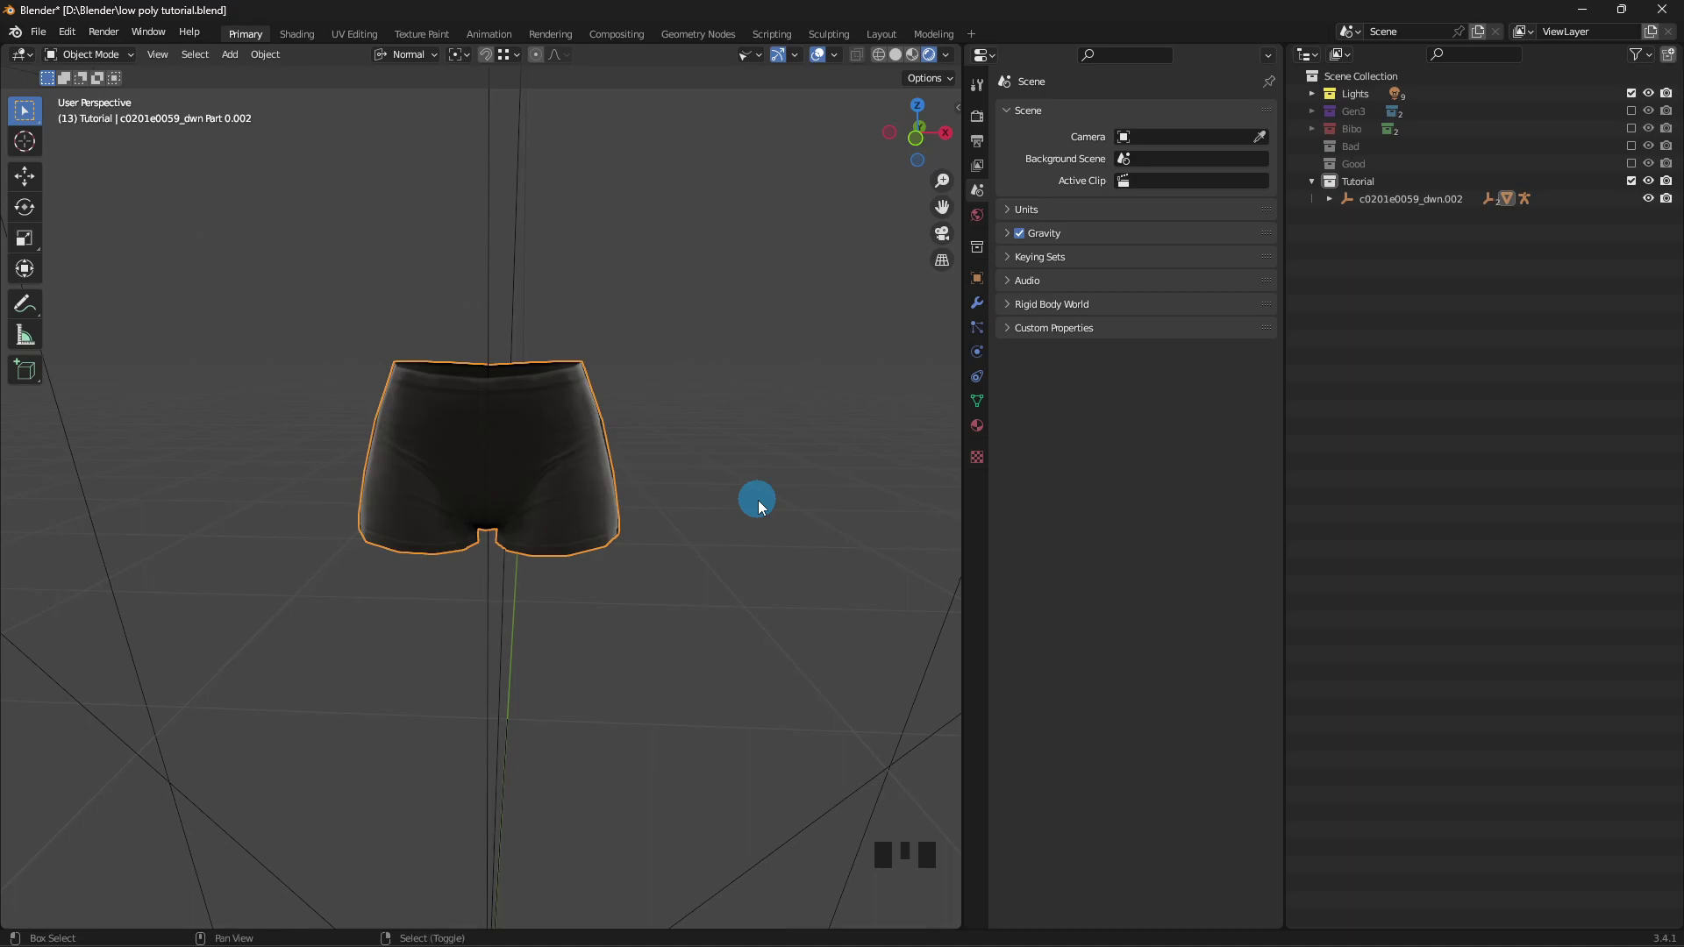
# - Duplicate the shorts in place, hide the duplicate Part 0.003 in the Outliner, and select the original
pyautogui.press('shift+d')
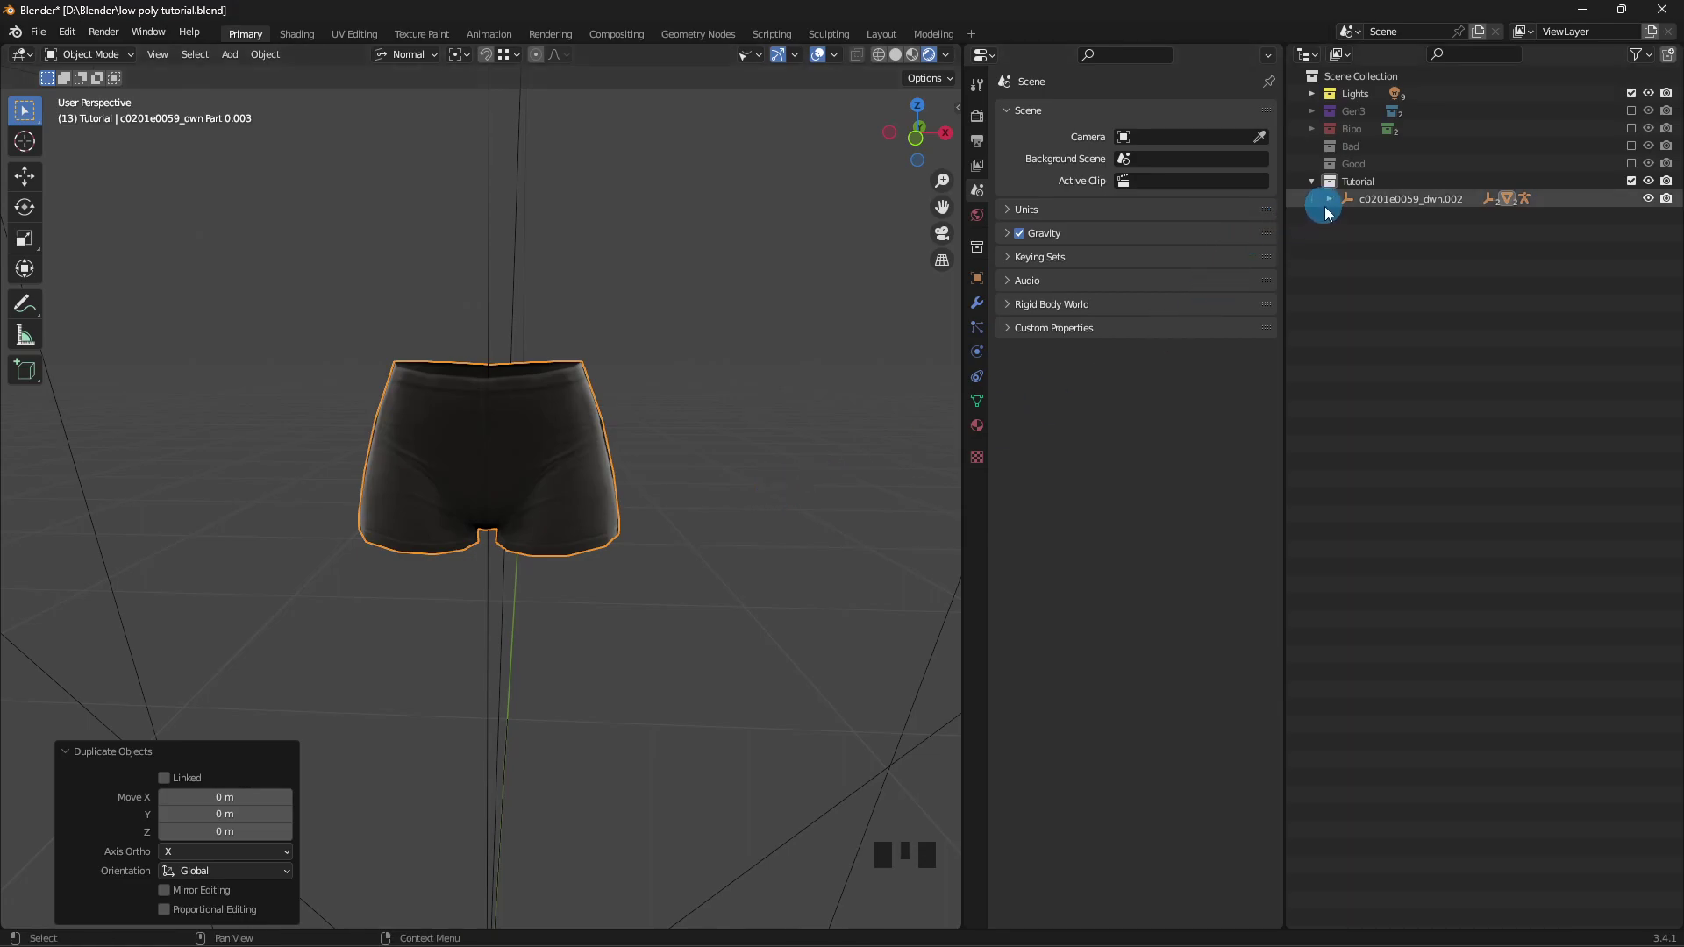
pyautogui.click(1331, 211)
pyautogui.click(1346, 261)
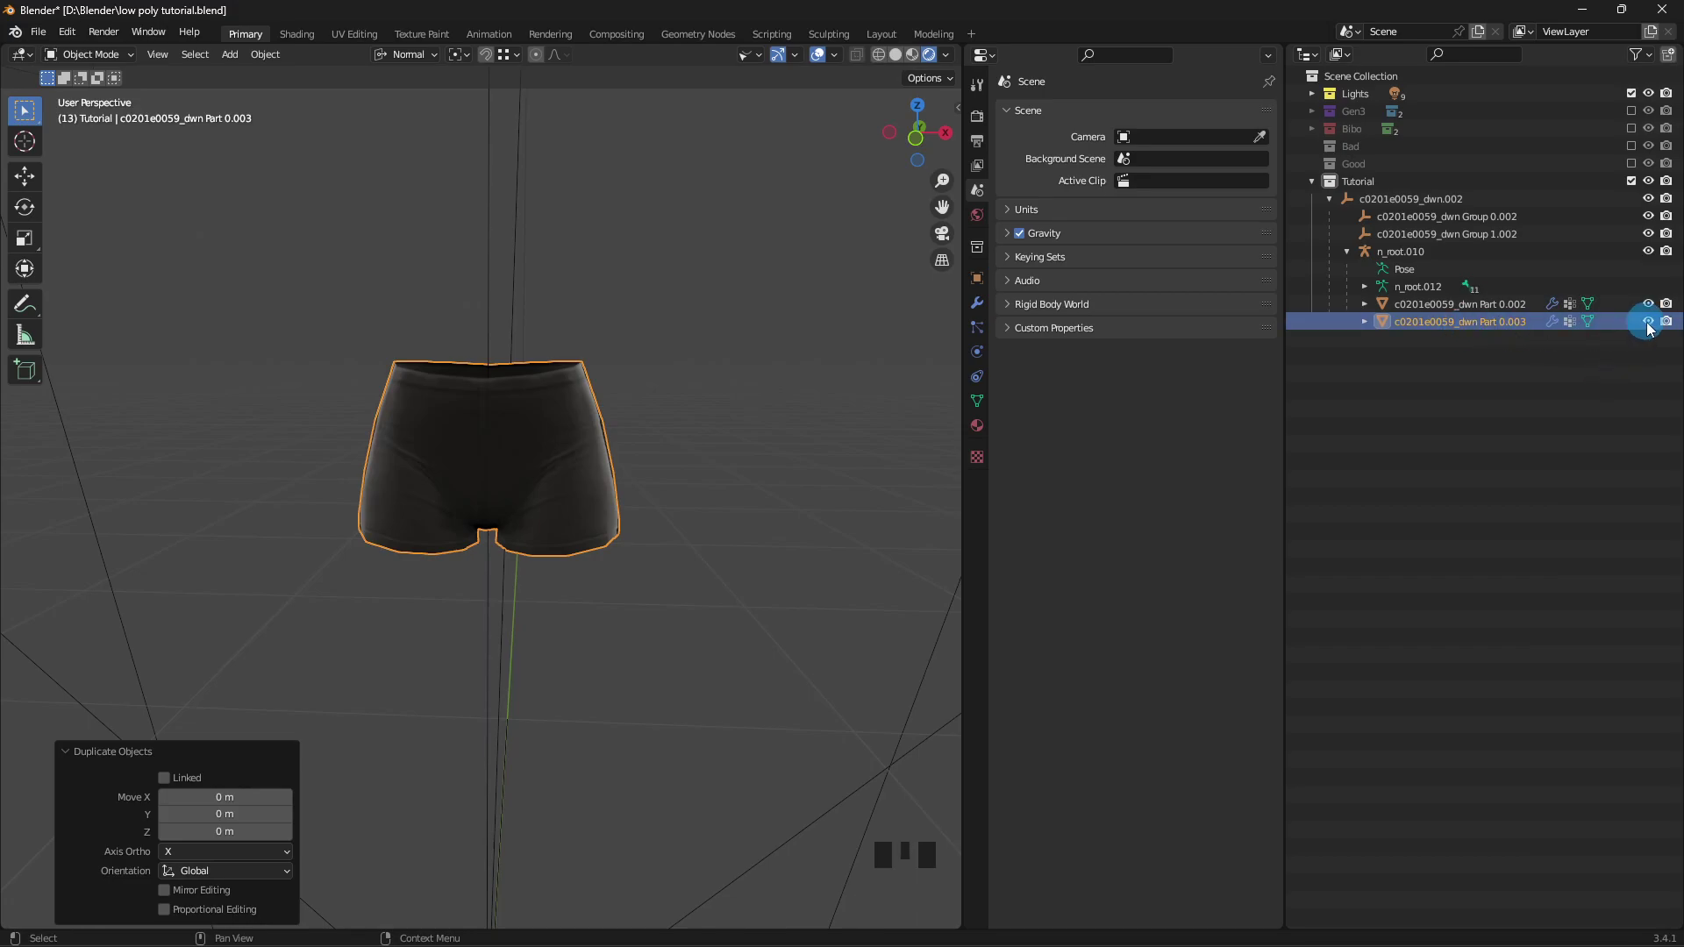
pyautogui.click(1622, 363)
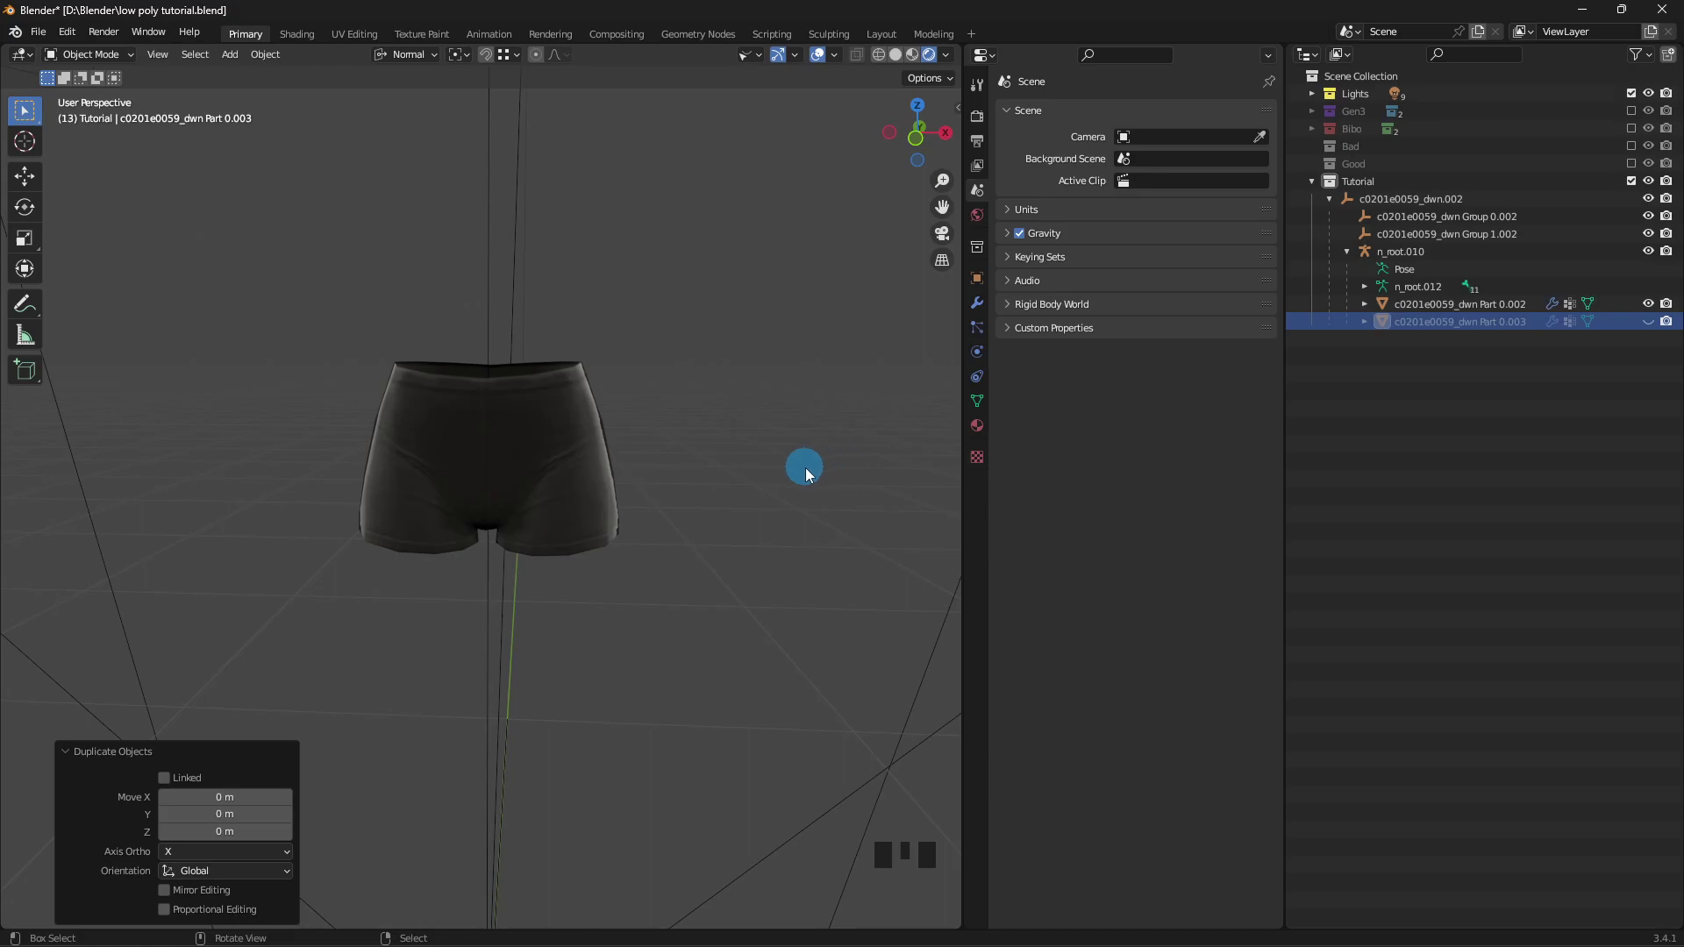
pyautogui.rightClick(789, 476)
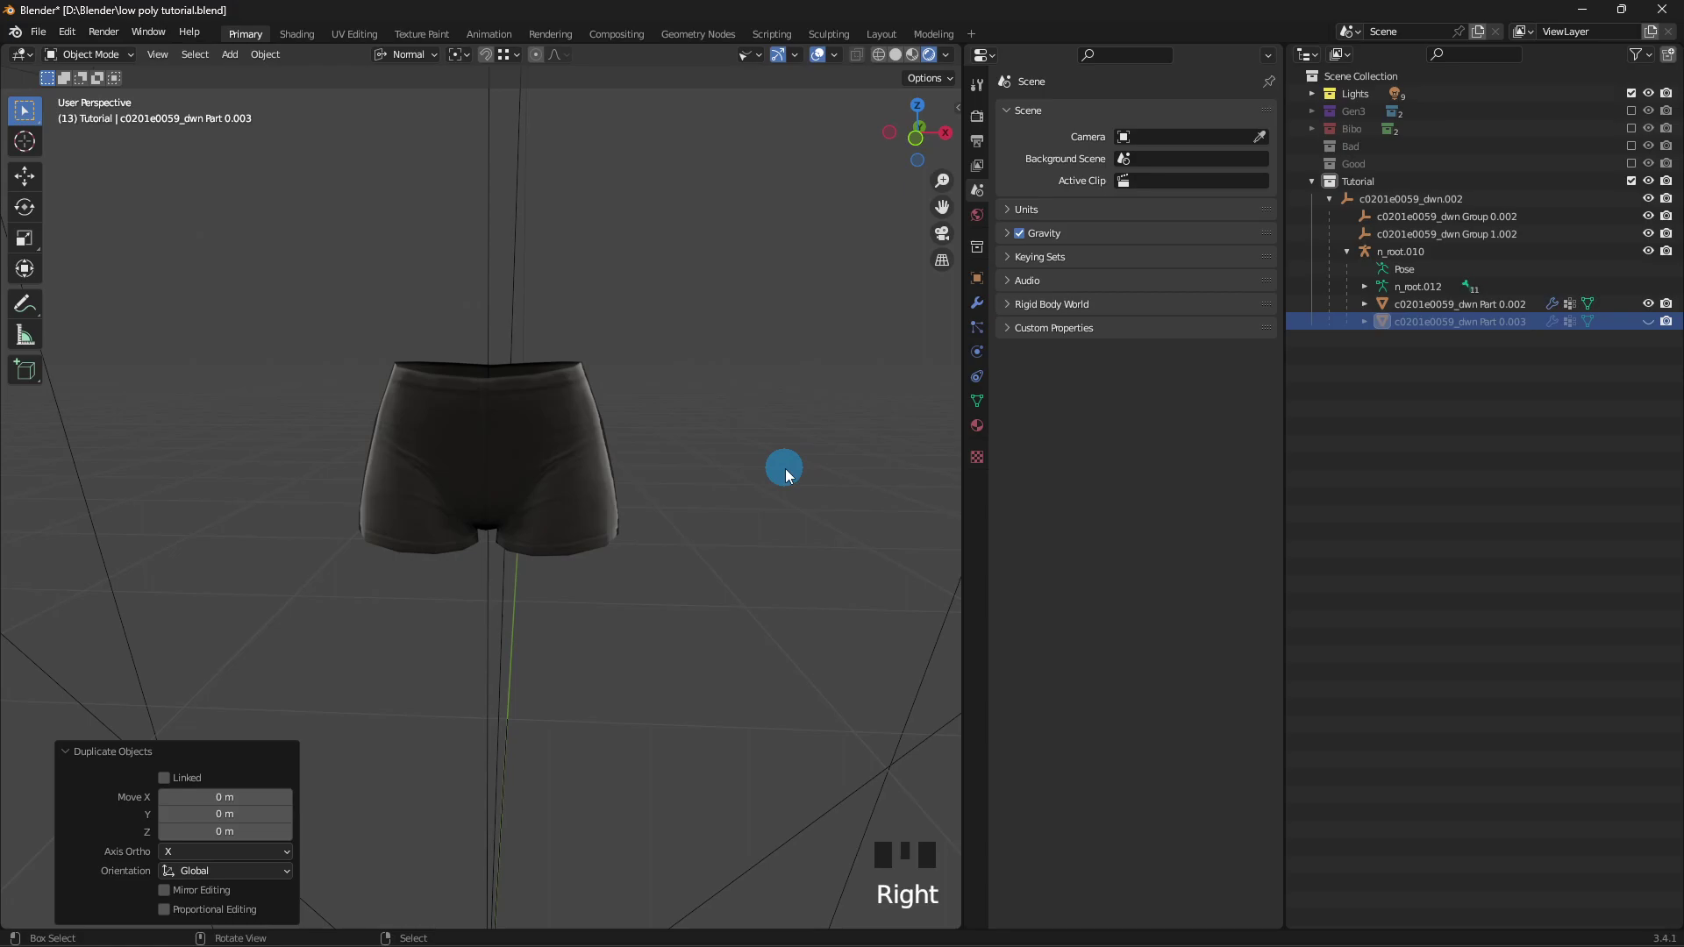
pyautogui.moveTo(542, 445); pyautogui.dragTo(675, 450)
# - Convert the original shorts' tris to quads, subdivide with 6 cuts, and return to Object Mode
pyautogui.press('Tab')
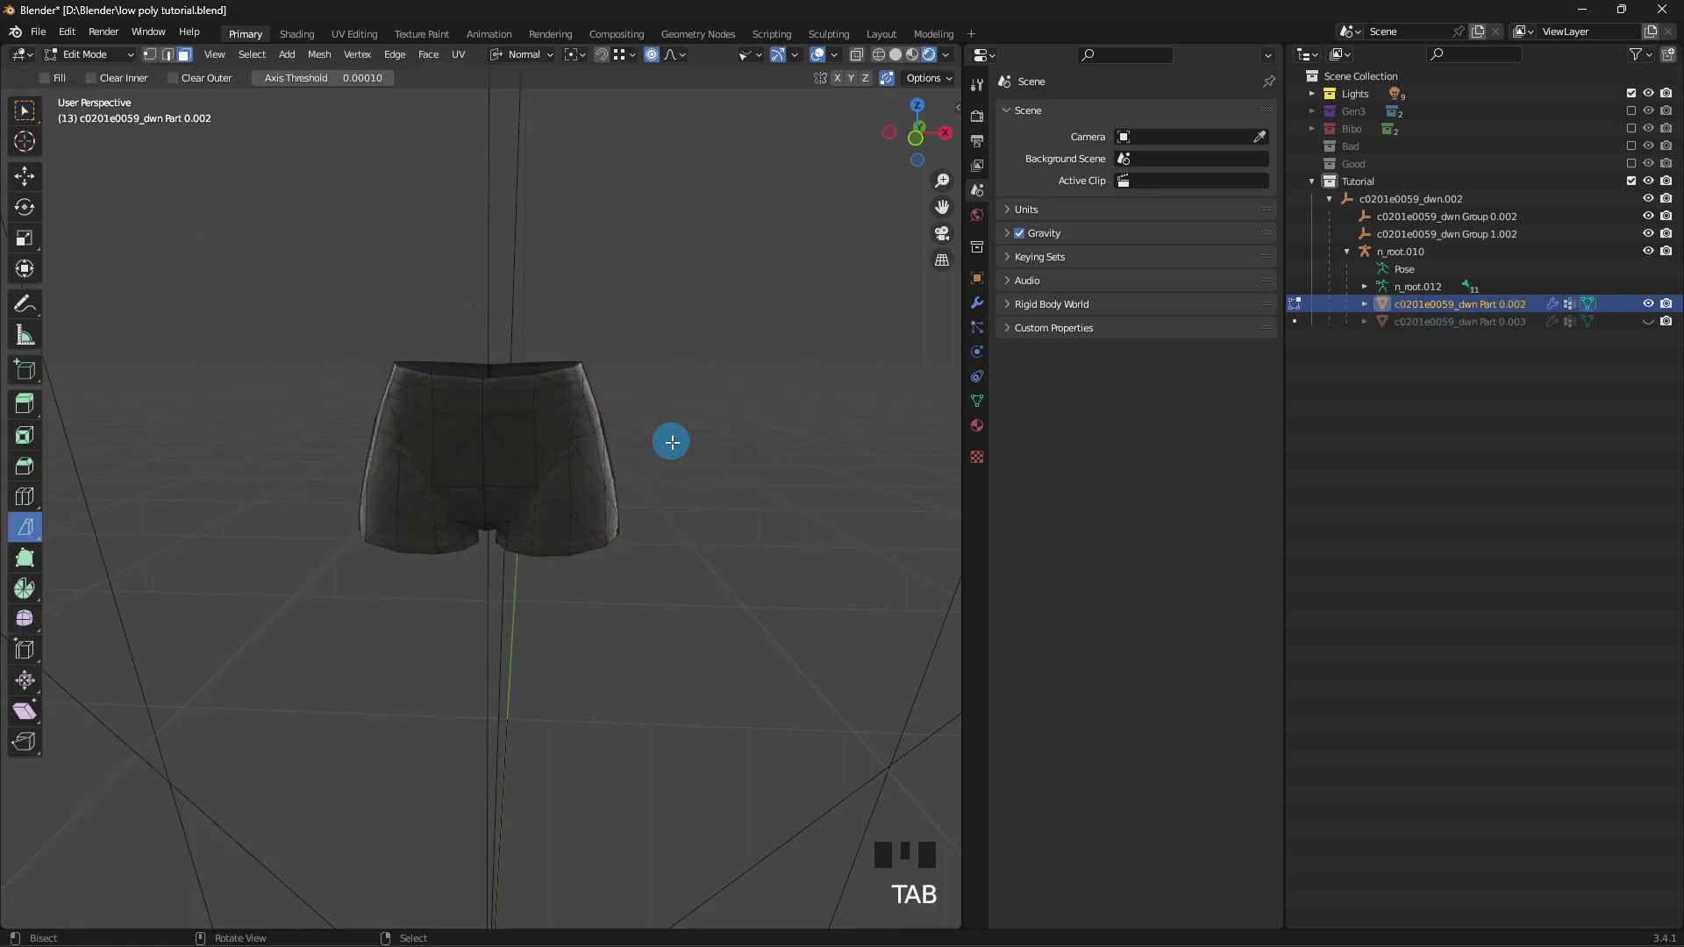
pyautogui.press('a')
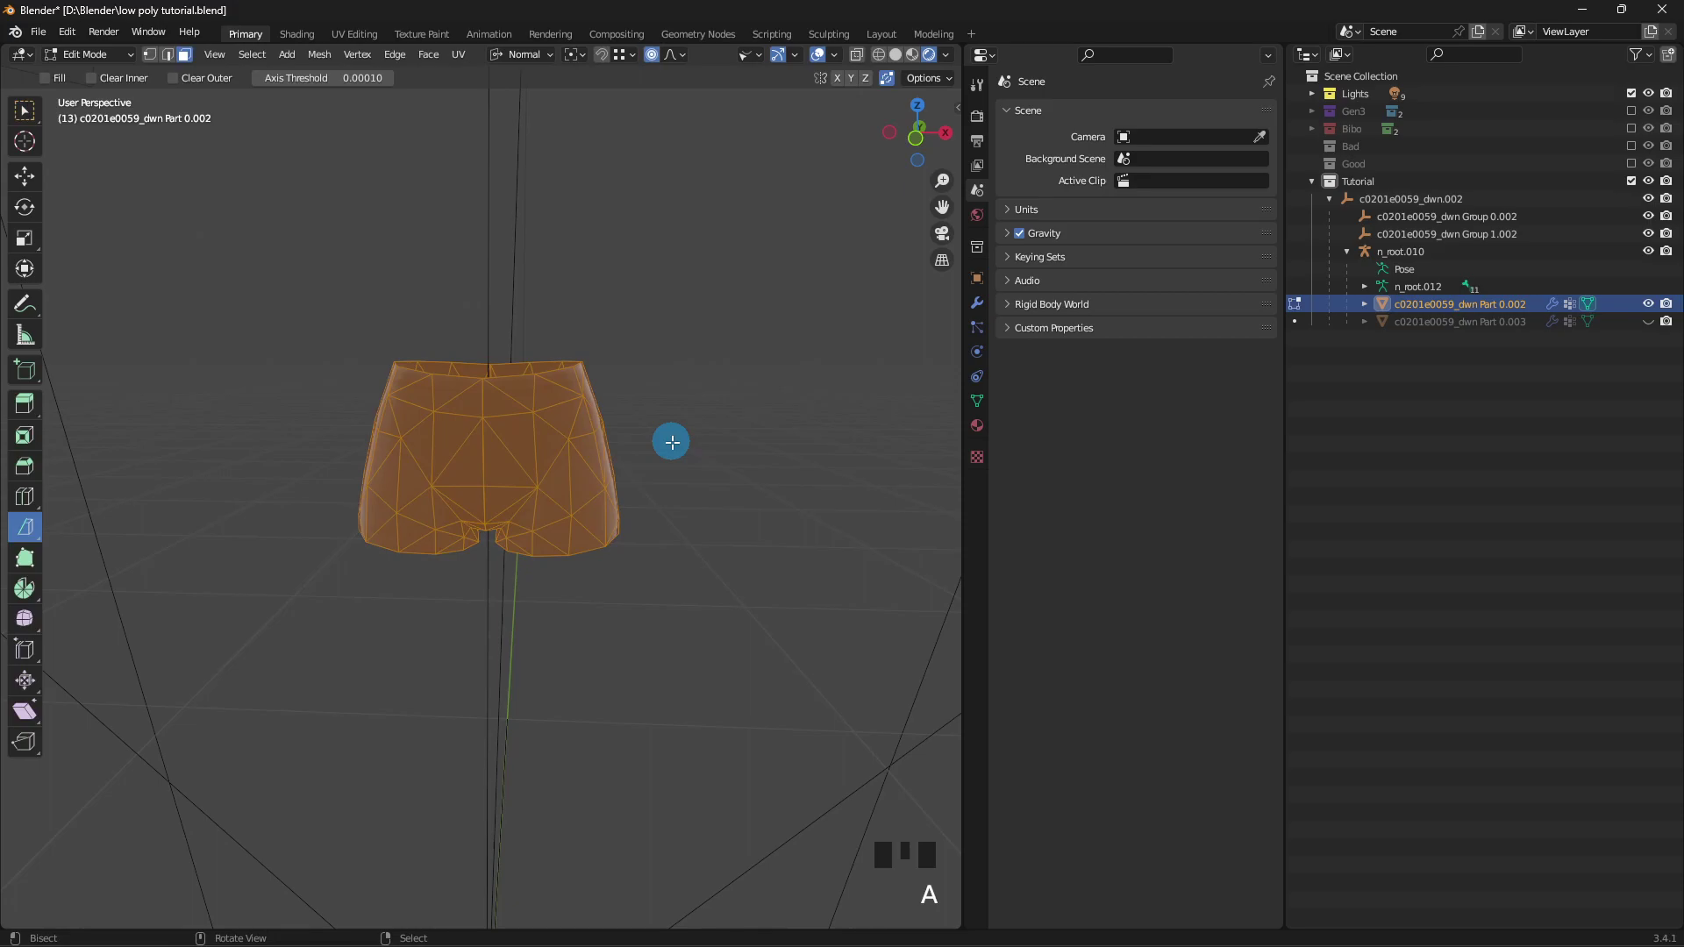
pyautogui.press('ctrl+f')
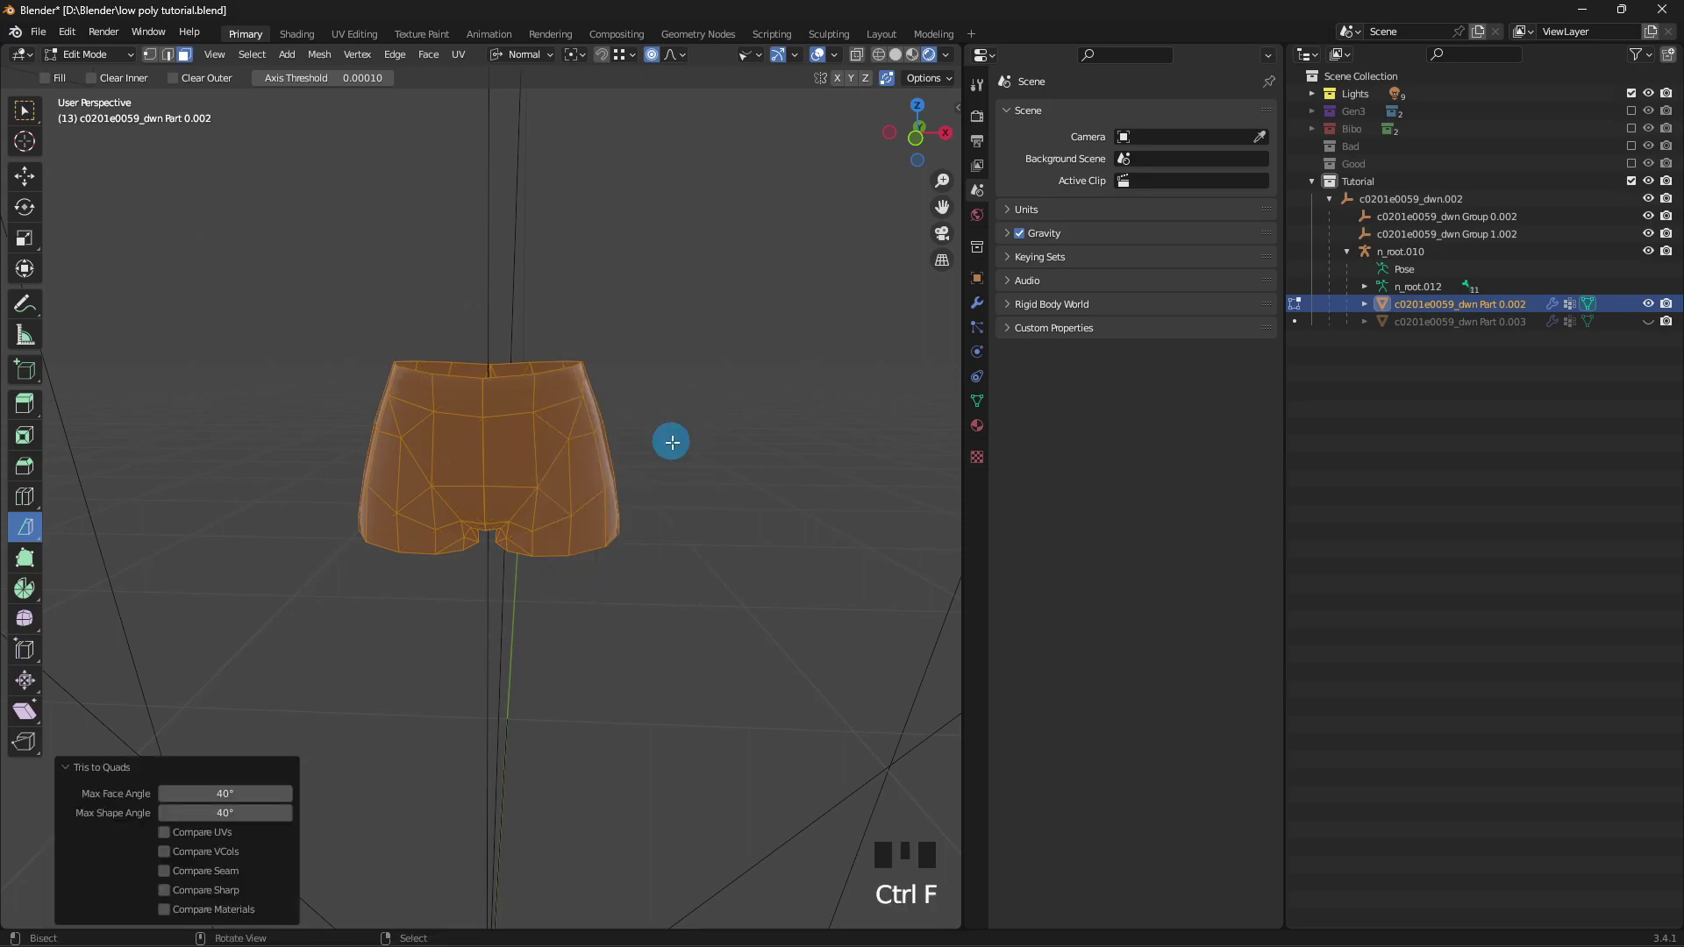
pyautogui.press('ctrl+e')
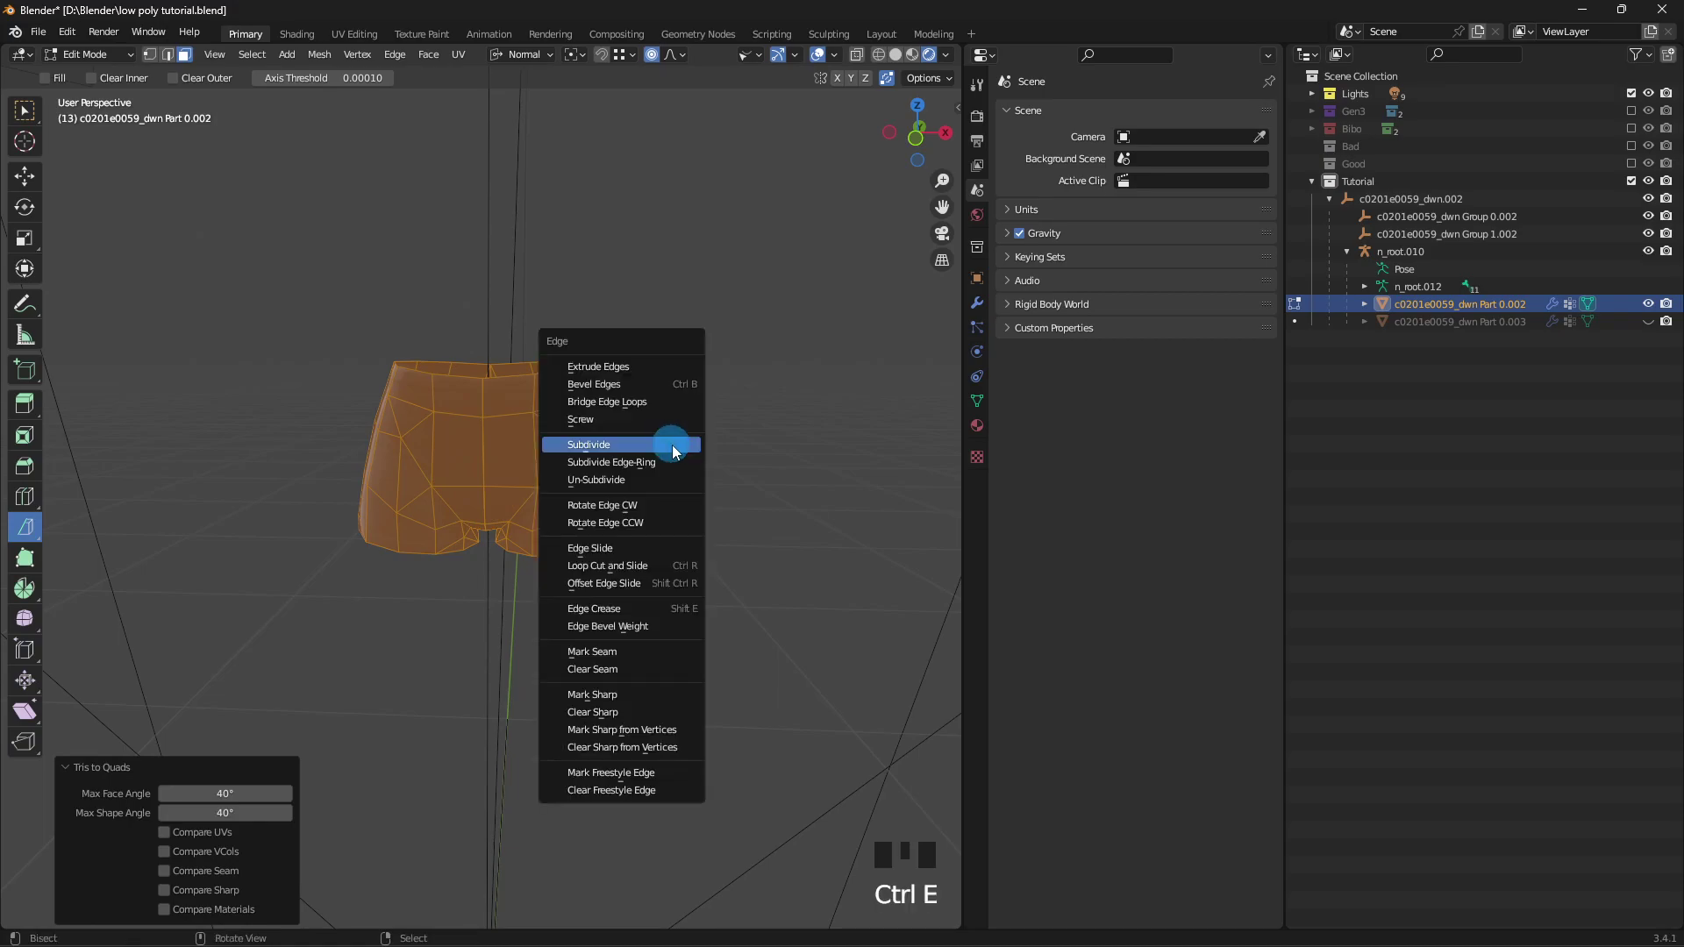
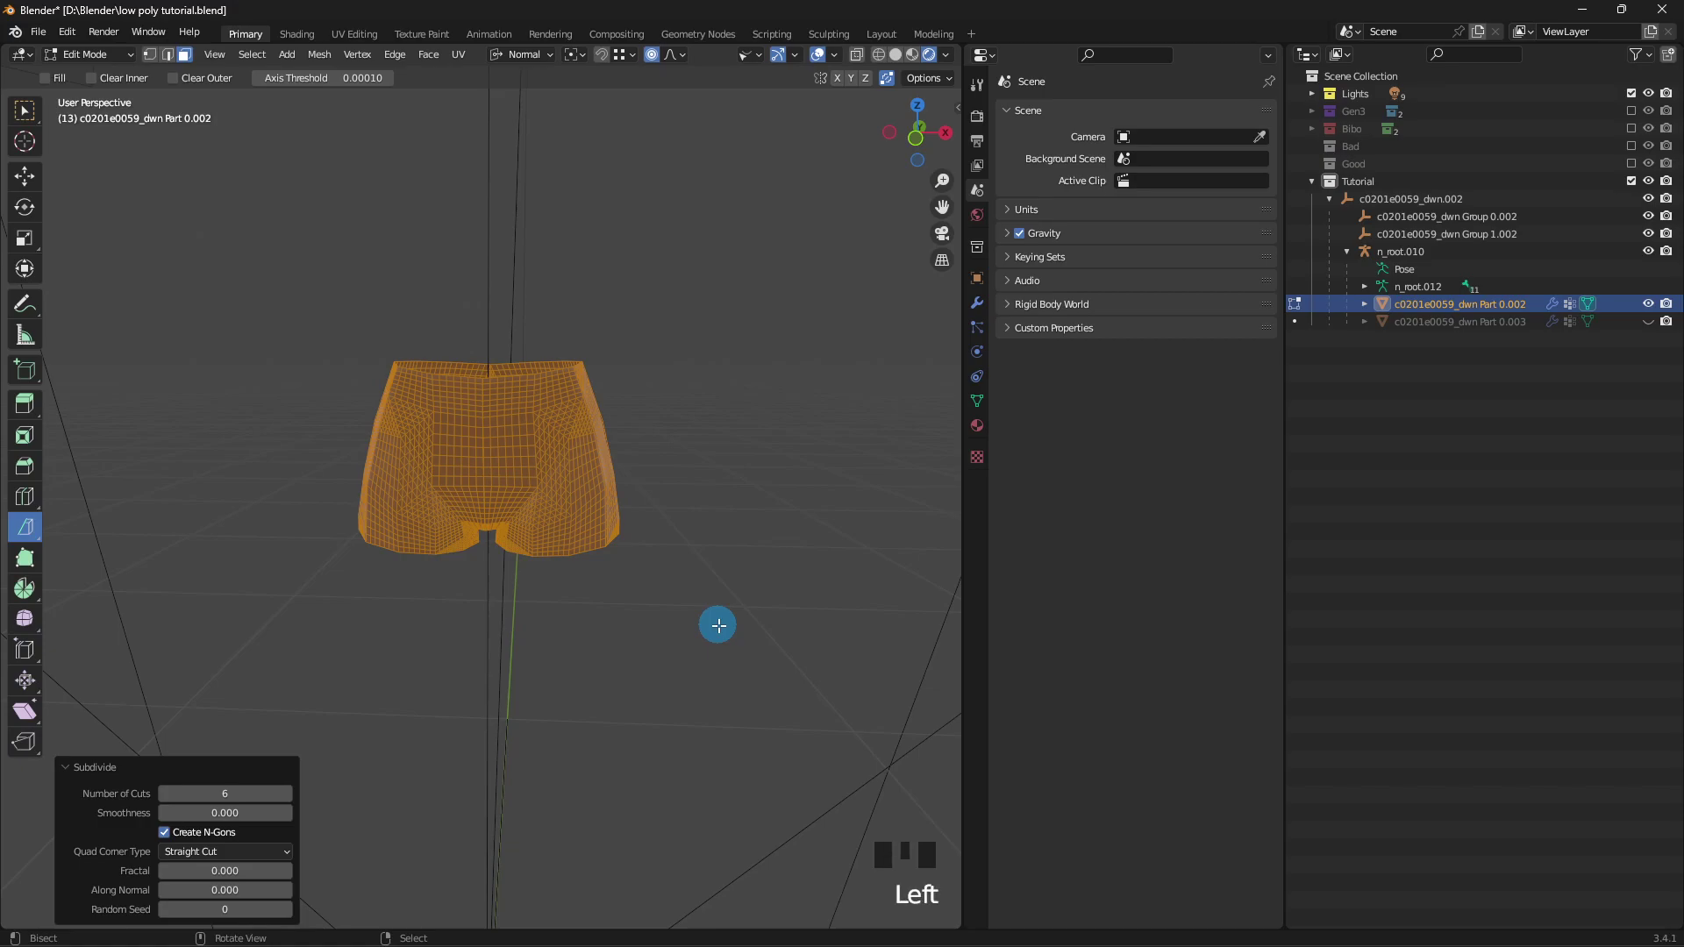
pyautogui.press('Tab')
pyautogui.moveTo(794, 526); pyautogui.dragTo(744, 519)
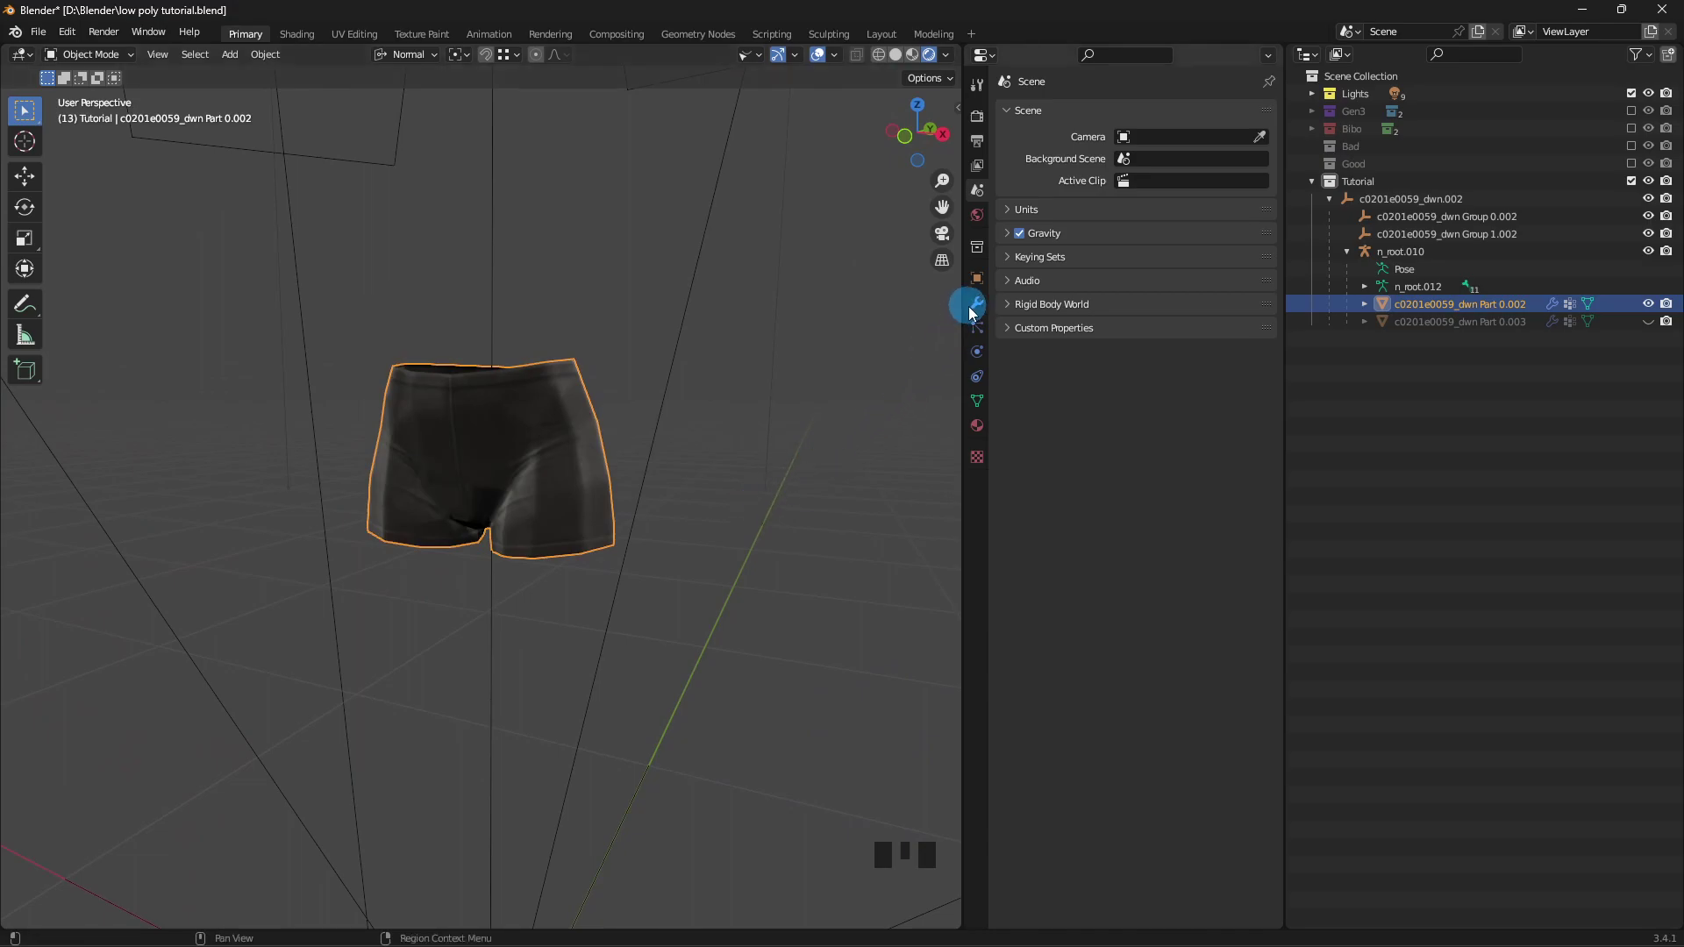
# - Add a Data Transfer modifier to the shorts with the duplicate shorts as source
pyautogui.click(977, 303)
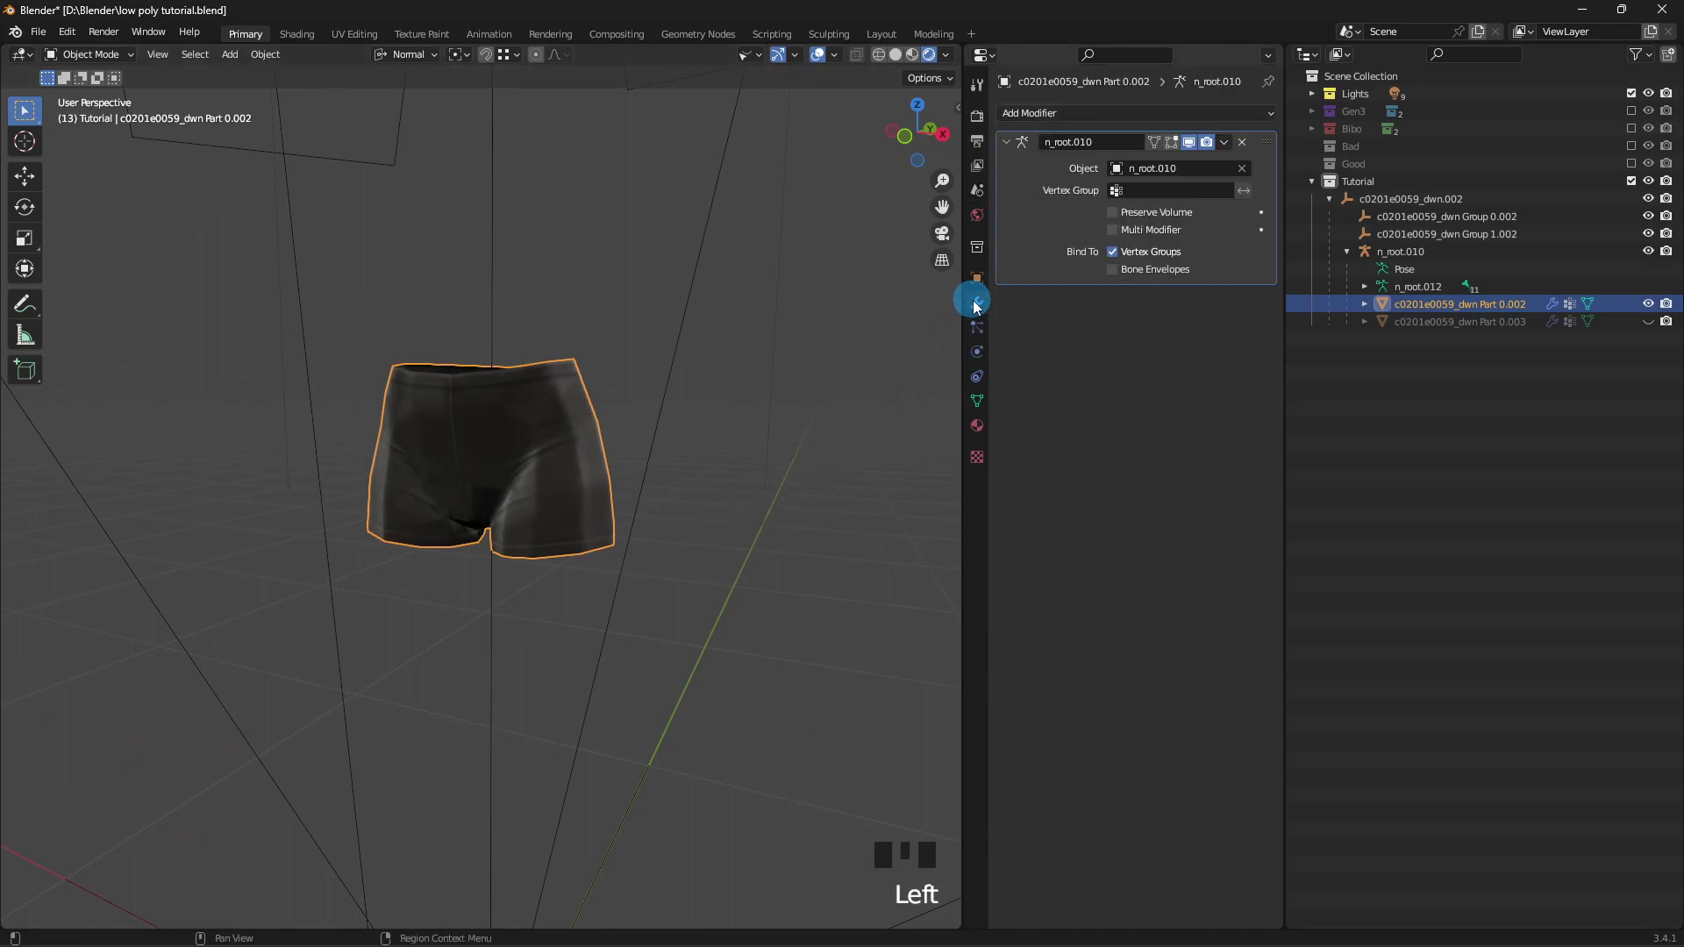
pyautogui.moveTo(1071, 114); pyautogui.dragTo(819, 162)
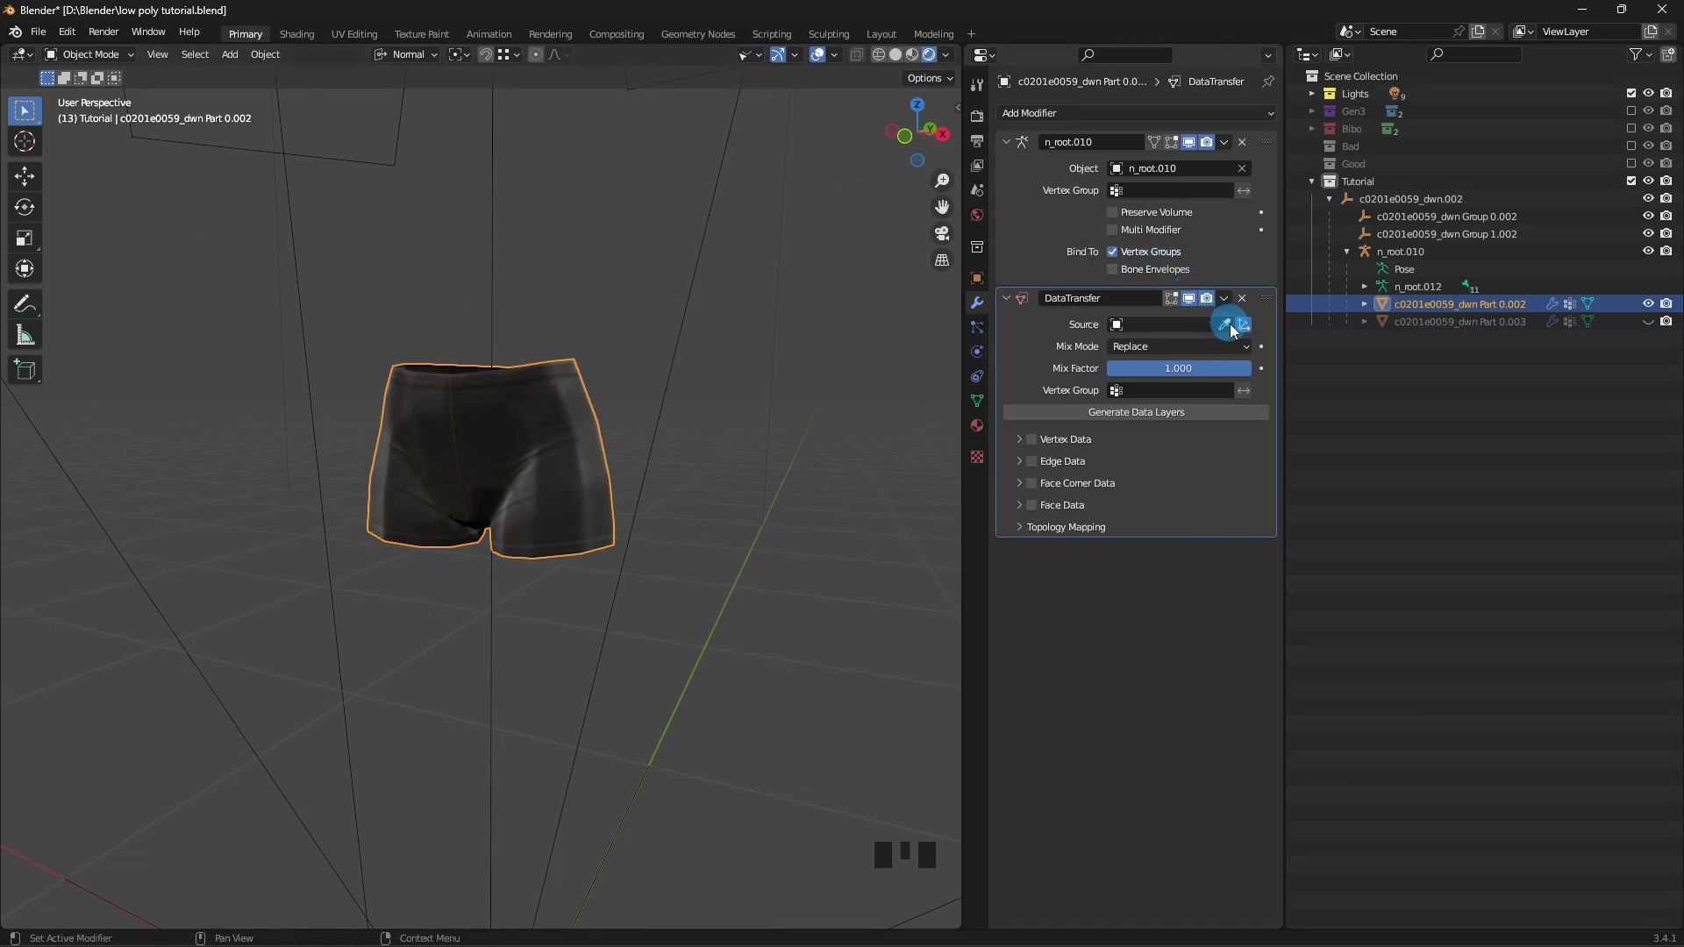
pyautogui.click(1227, 332)
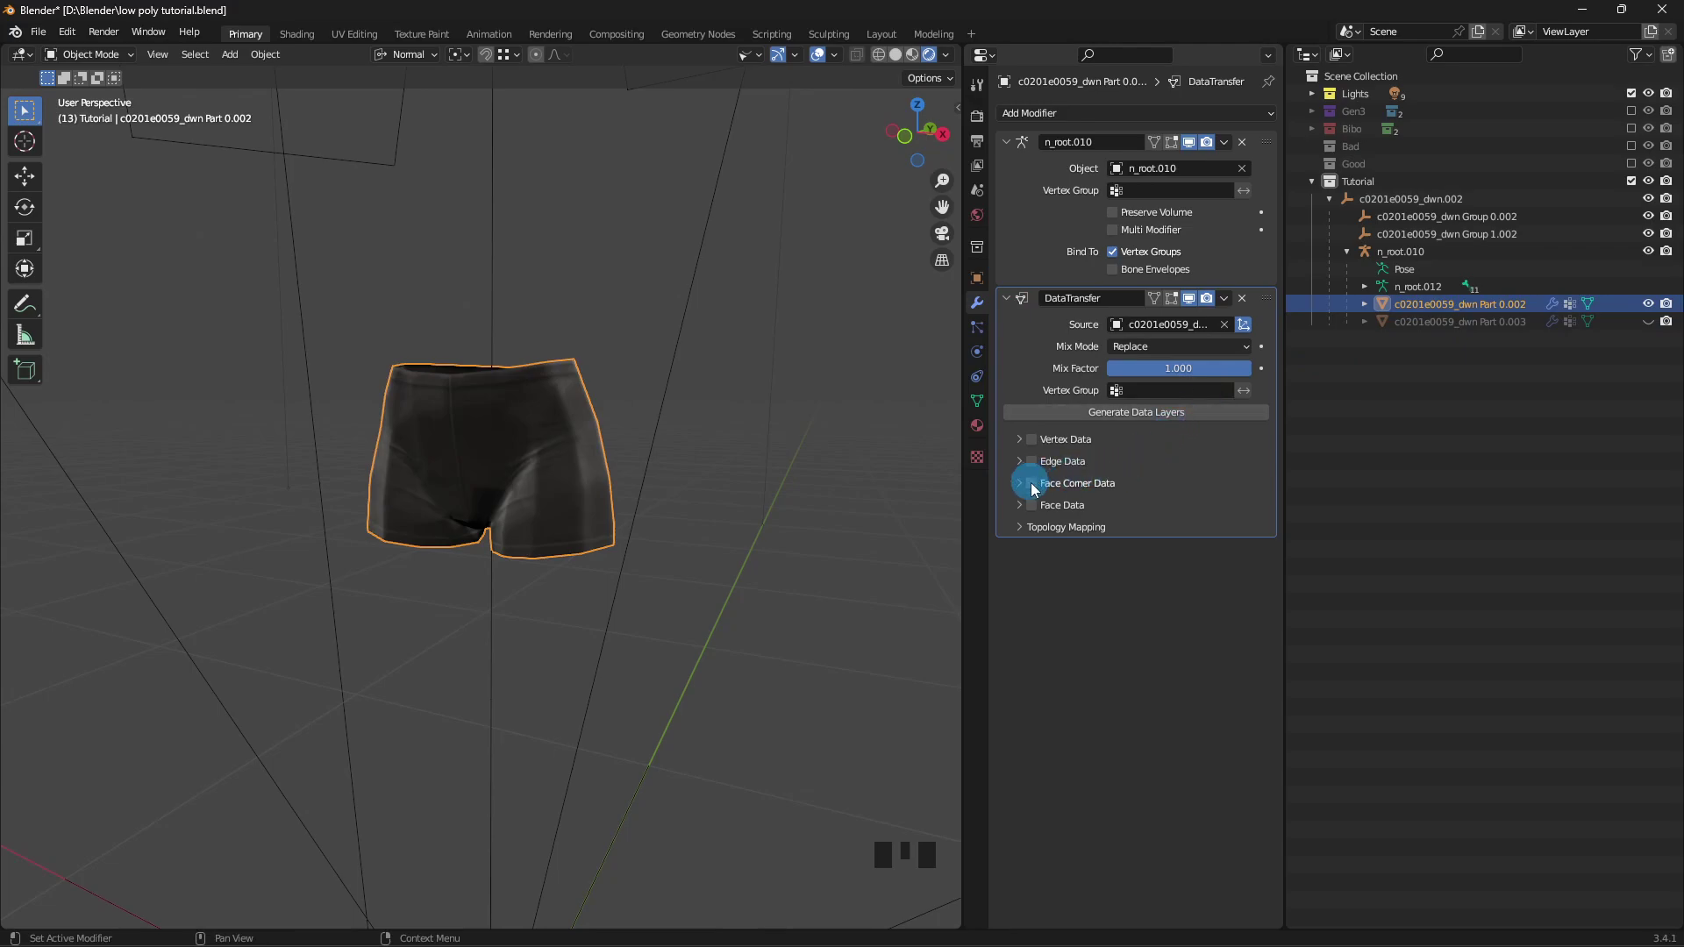
# - Set the modifier to transfer Face Corner Data custom normals using Nearest Face Interpolated mapping
pyautogui.click(1037, 485)
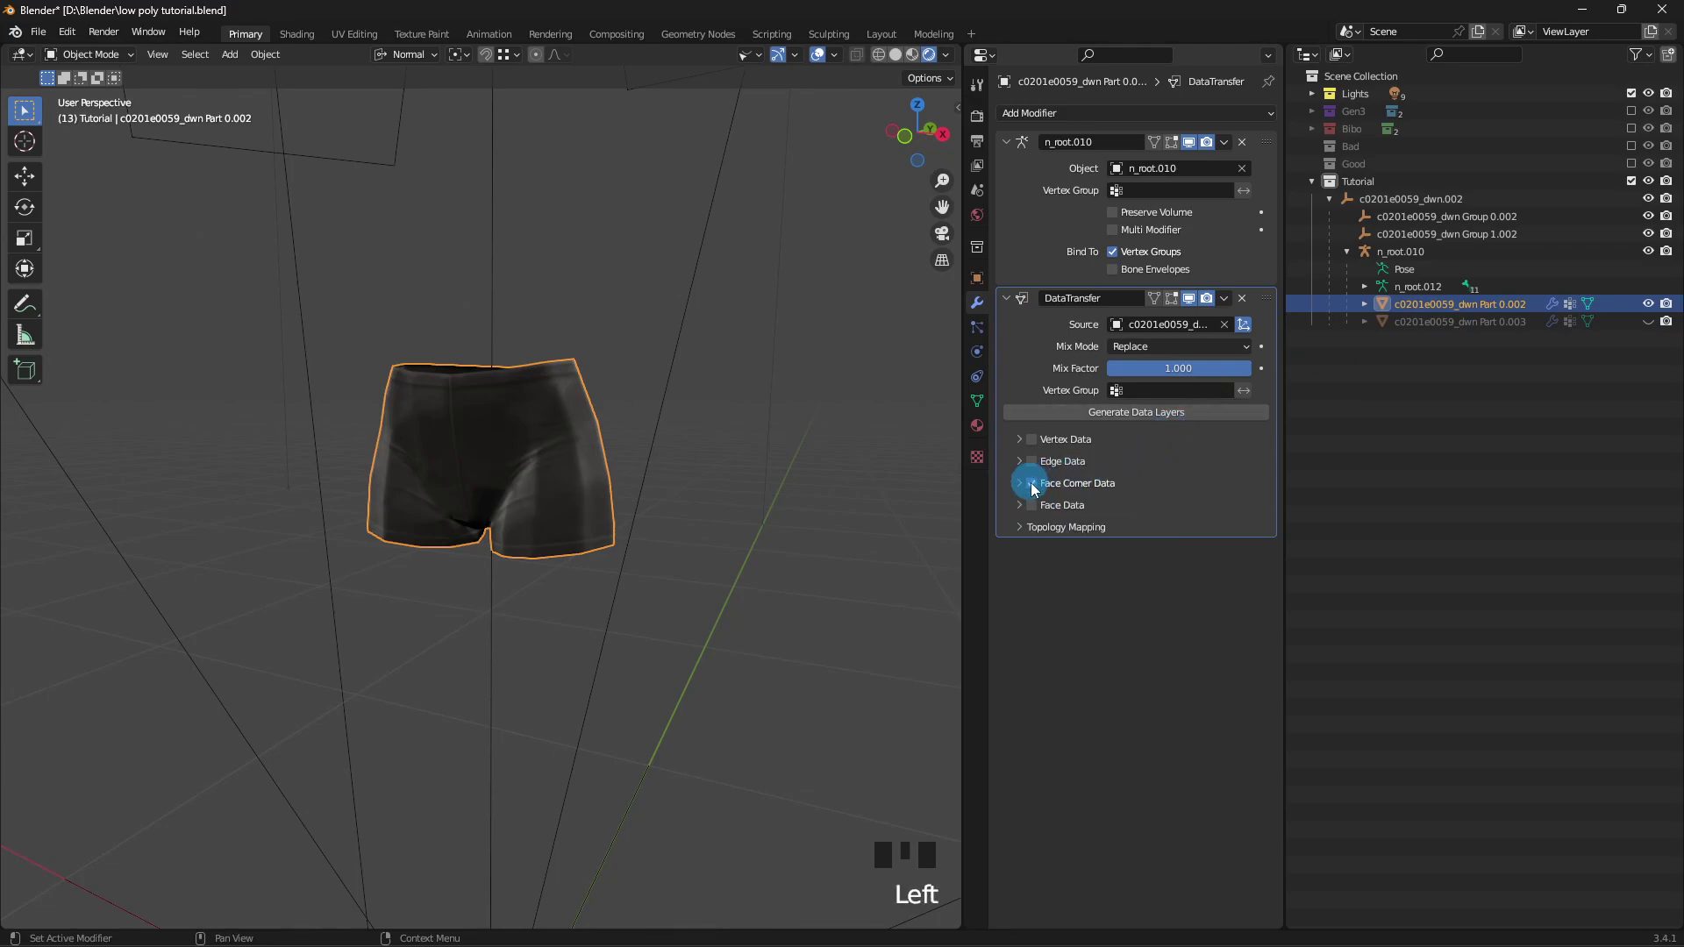
pyautogui.moveTo(1024, 486); pyautogui.dragTo(1059, 514)
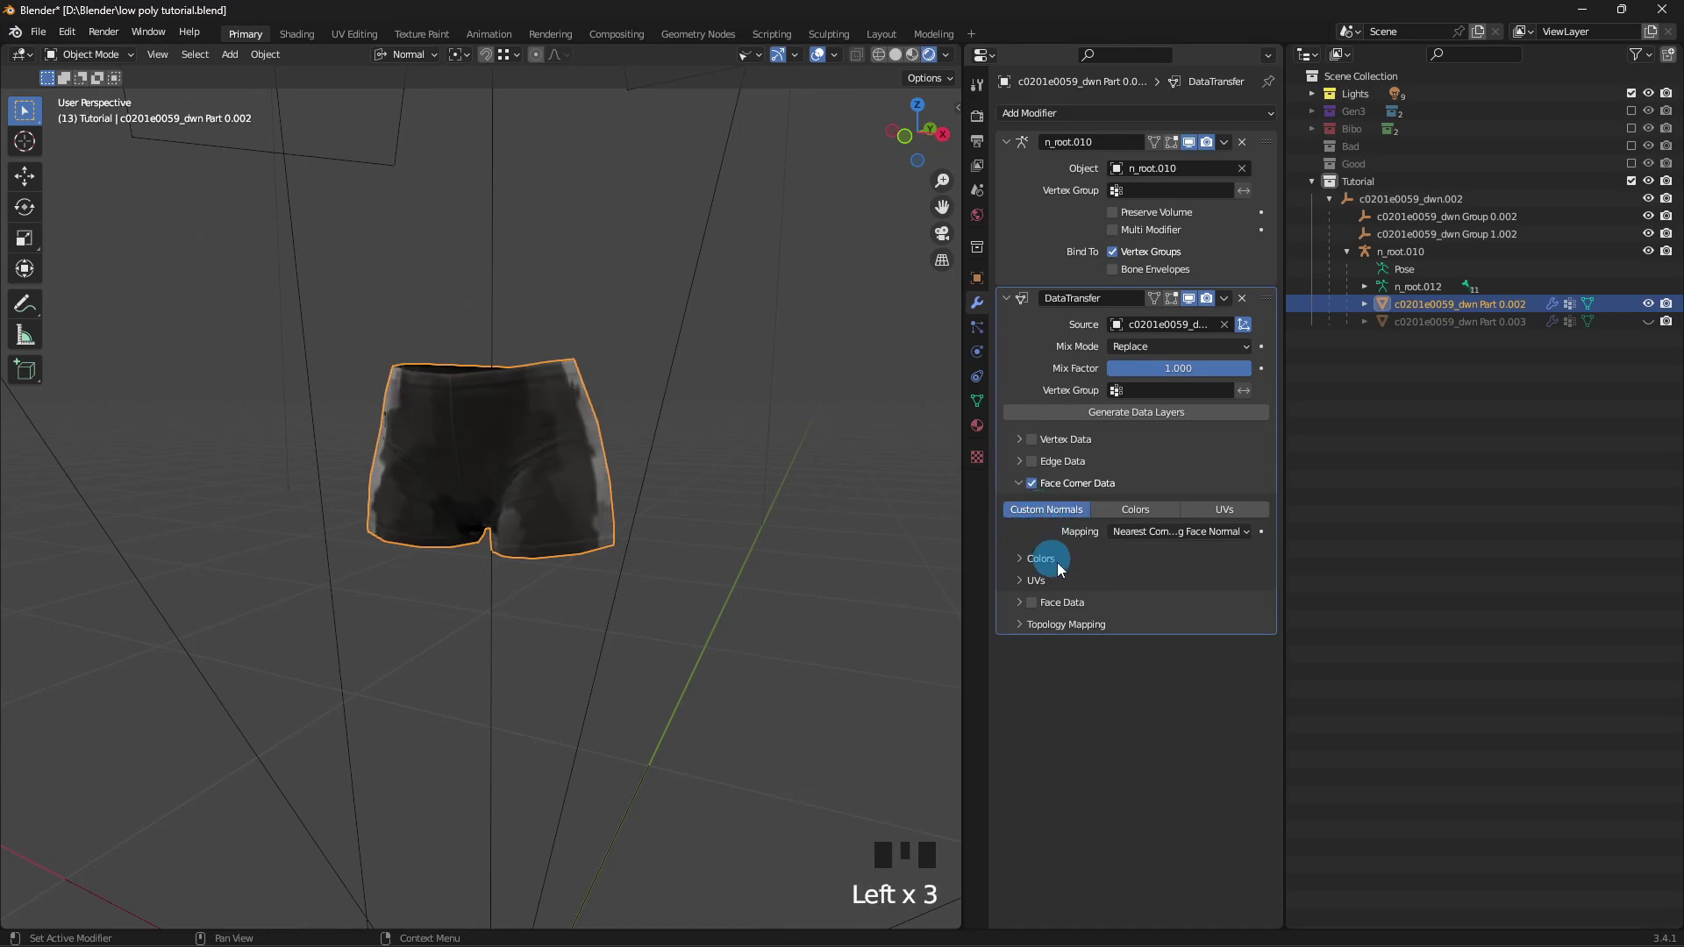
pyautogui.moveTo(1170, 537); pyautogui.dragTo(1199, 632)
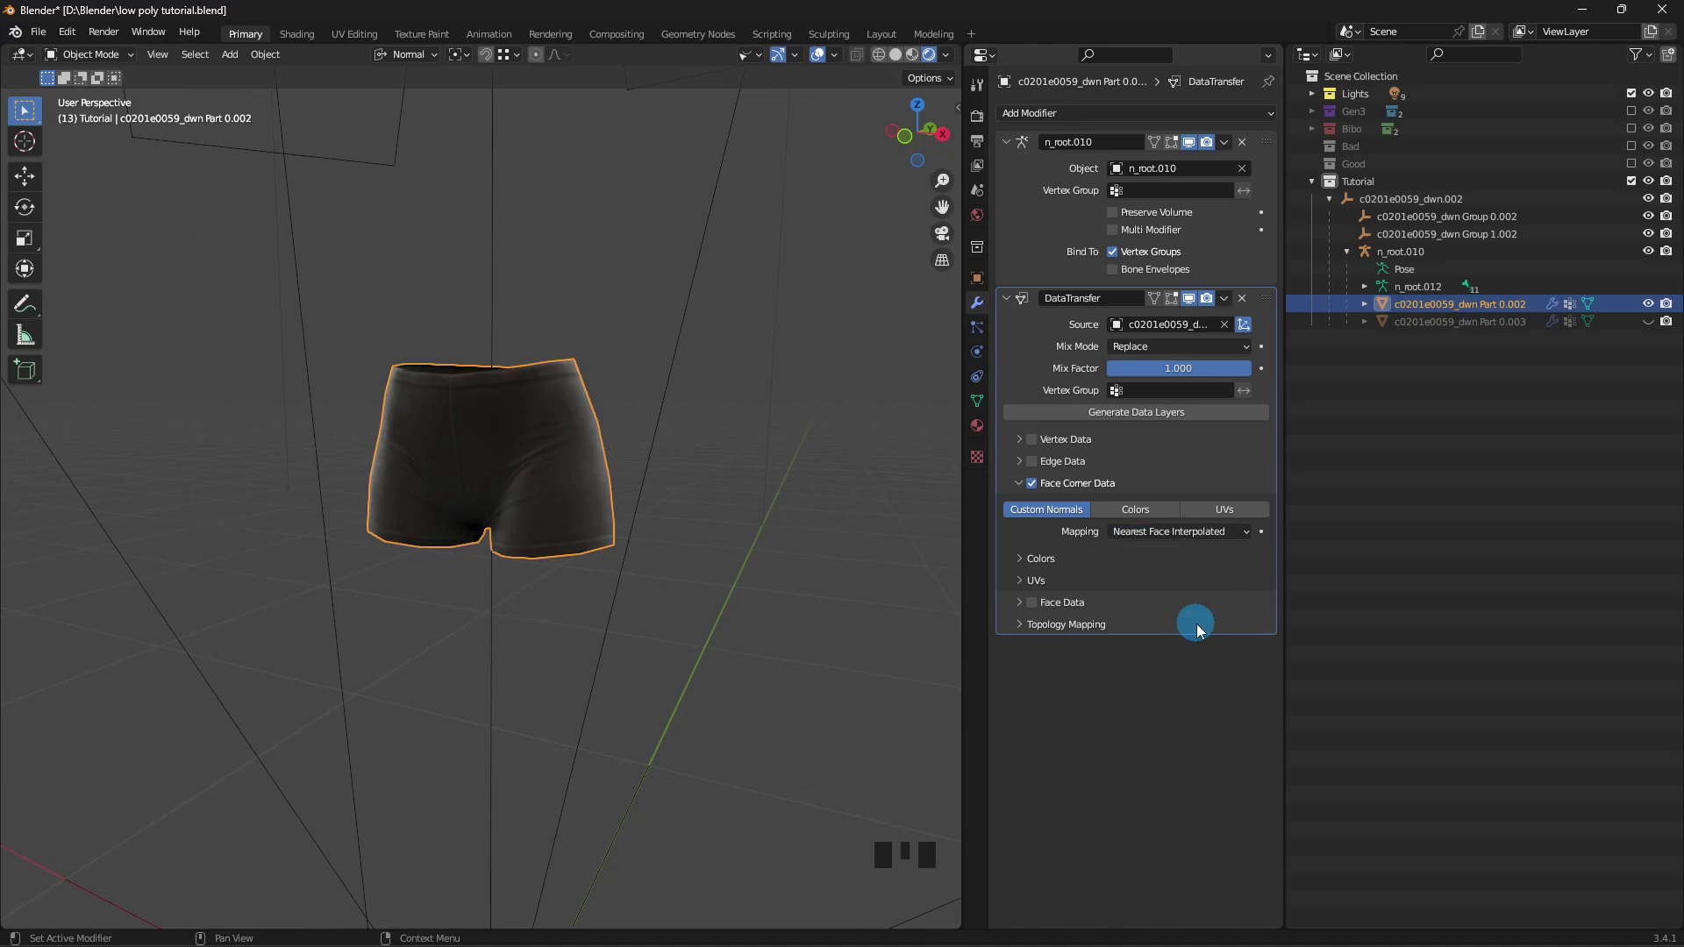
# - Orbit the view back to the front of the smoothly shaded shorts
pyautogui.moveTo(821, 484); pyautogui.dragTo(645, 497)
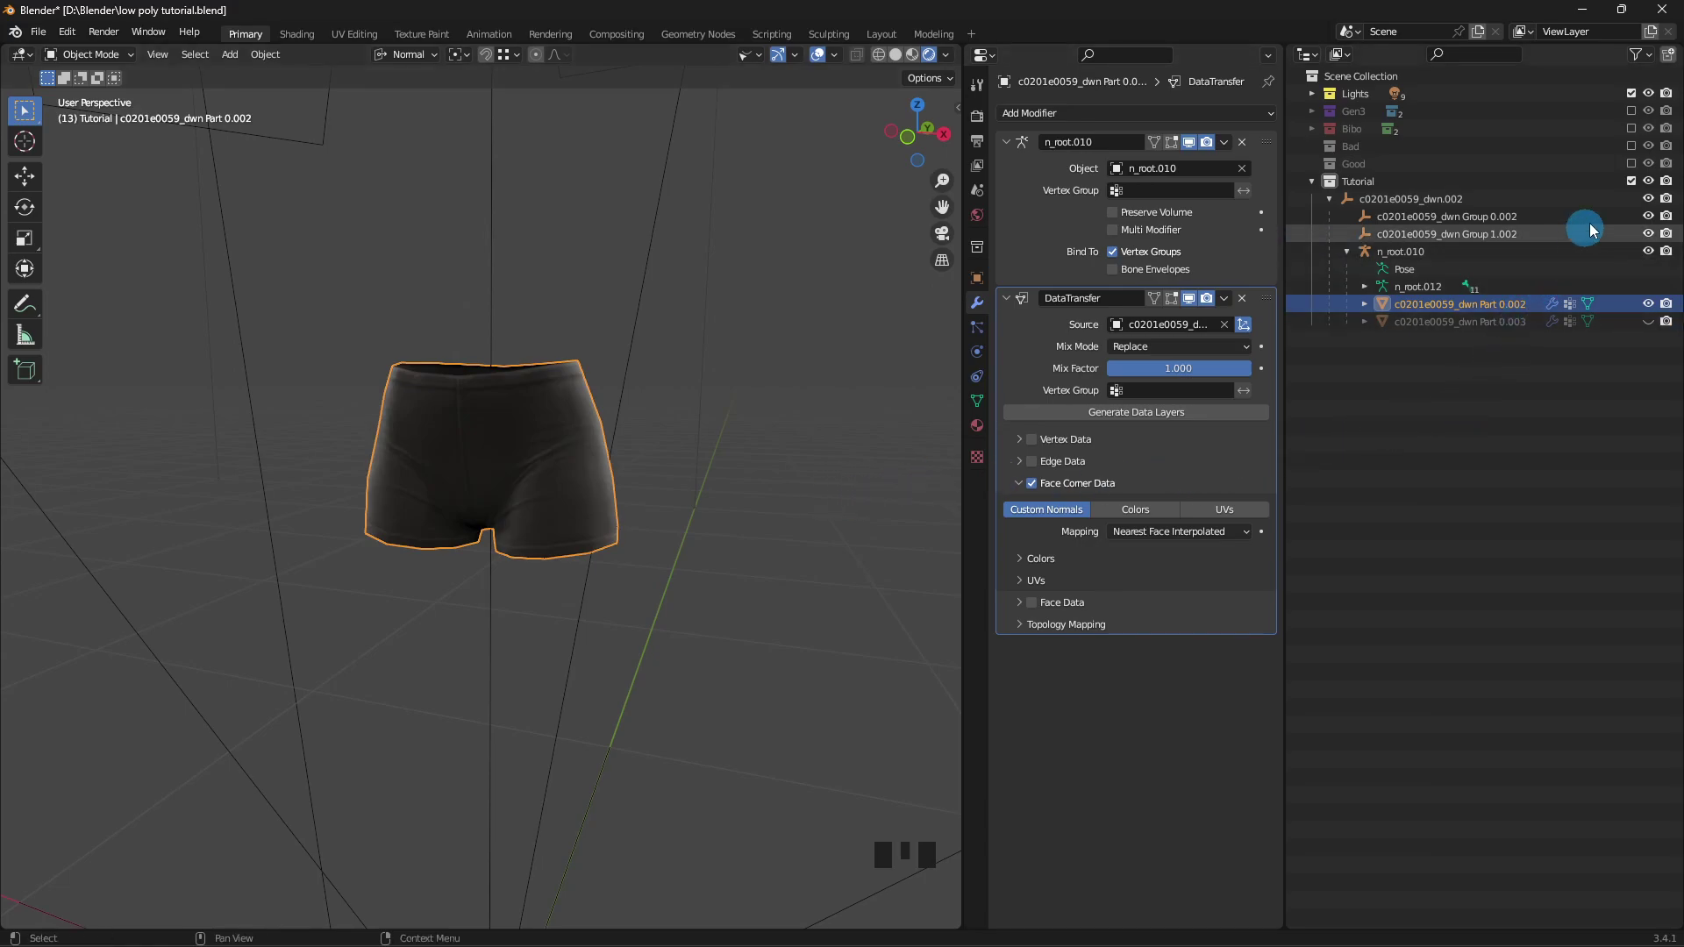
# - Exclude the Tutorial collection and include the Bad and Gen3 body collections
pyautogui.click(1634, 185)
pyautogui.moveTo(1634, 185); pyautogui.dragTo(1631, 152)
pyautogui.click(1630, 152)
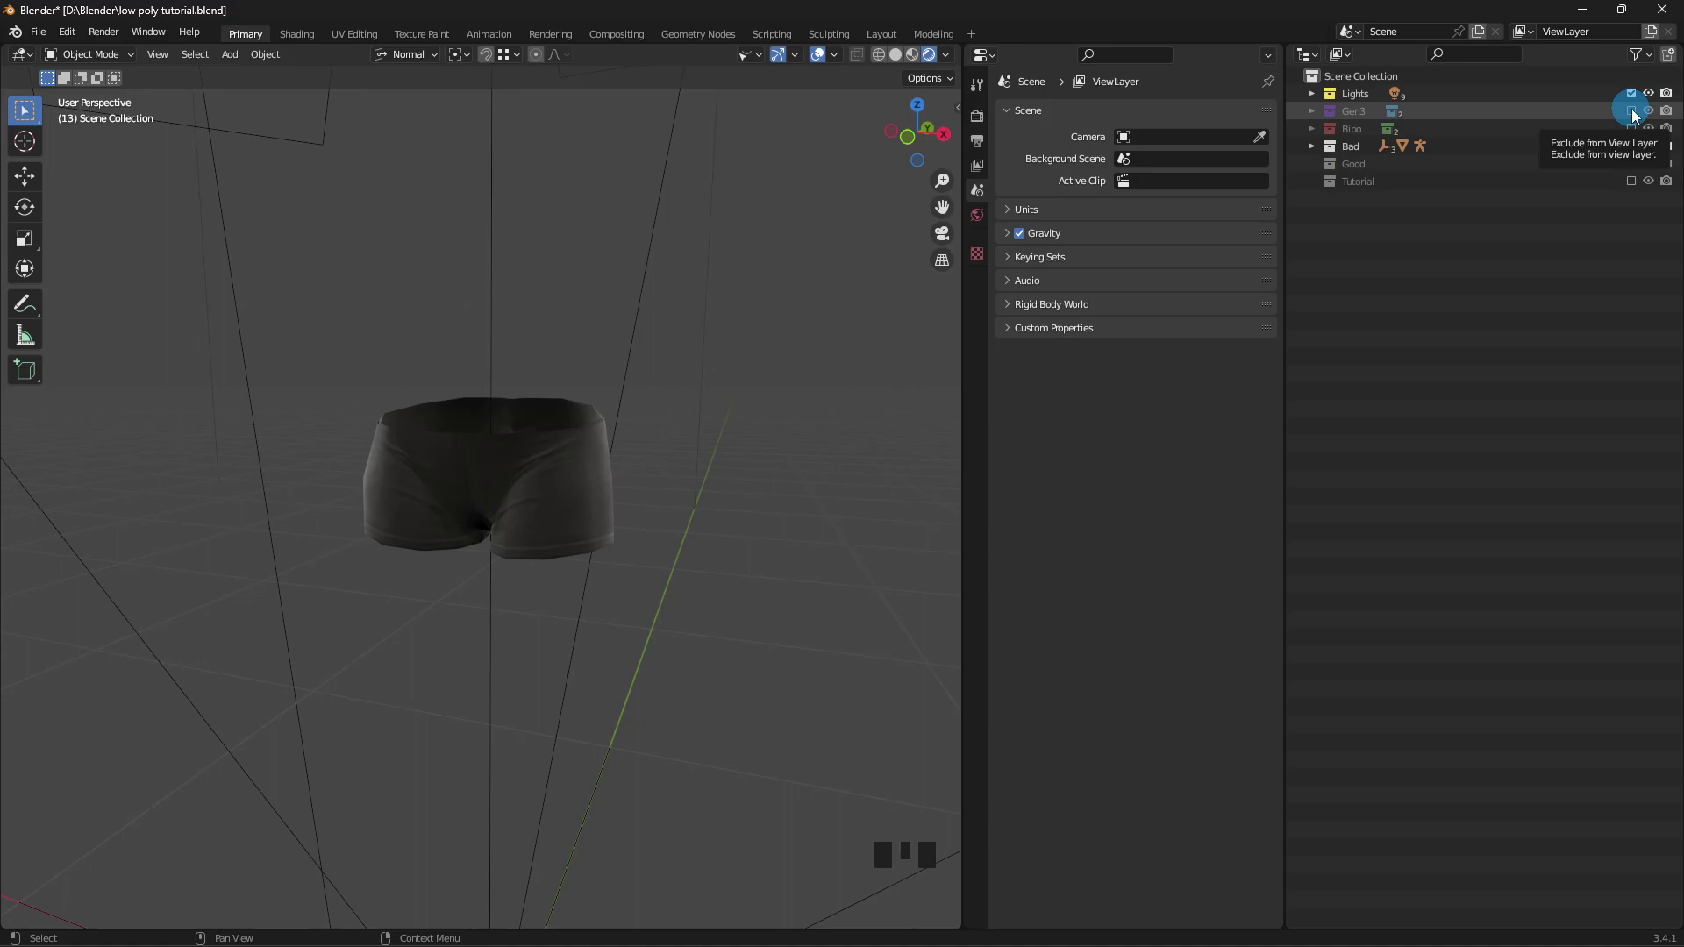
pyautogui.click(1634, 118)
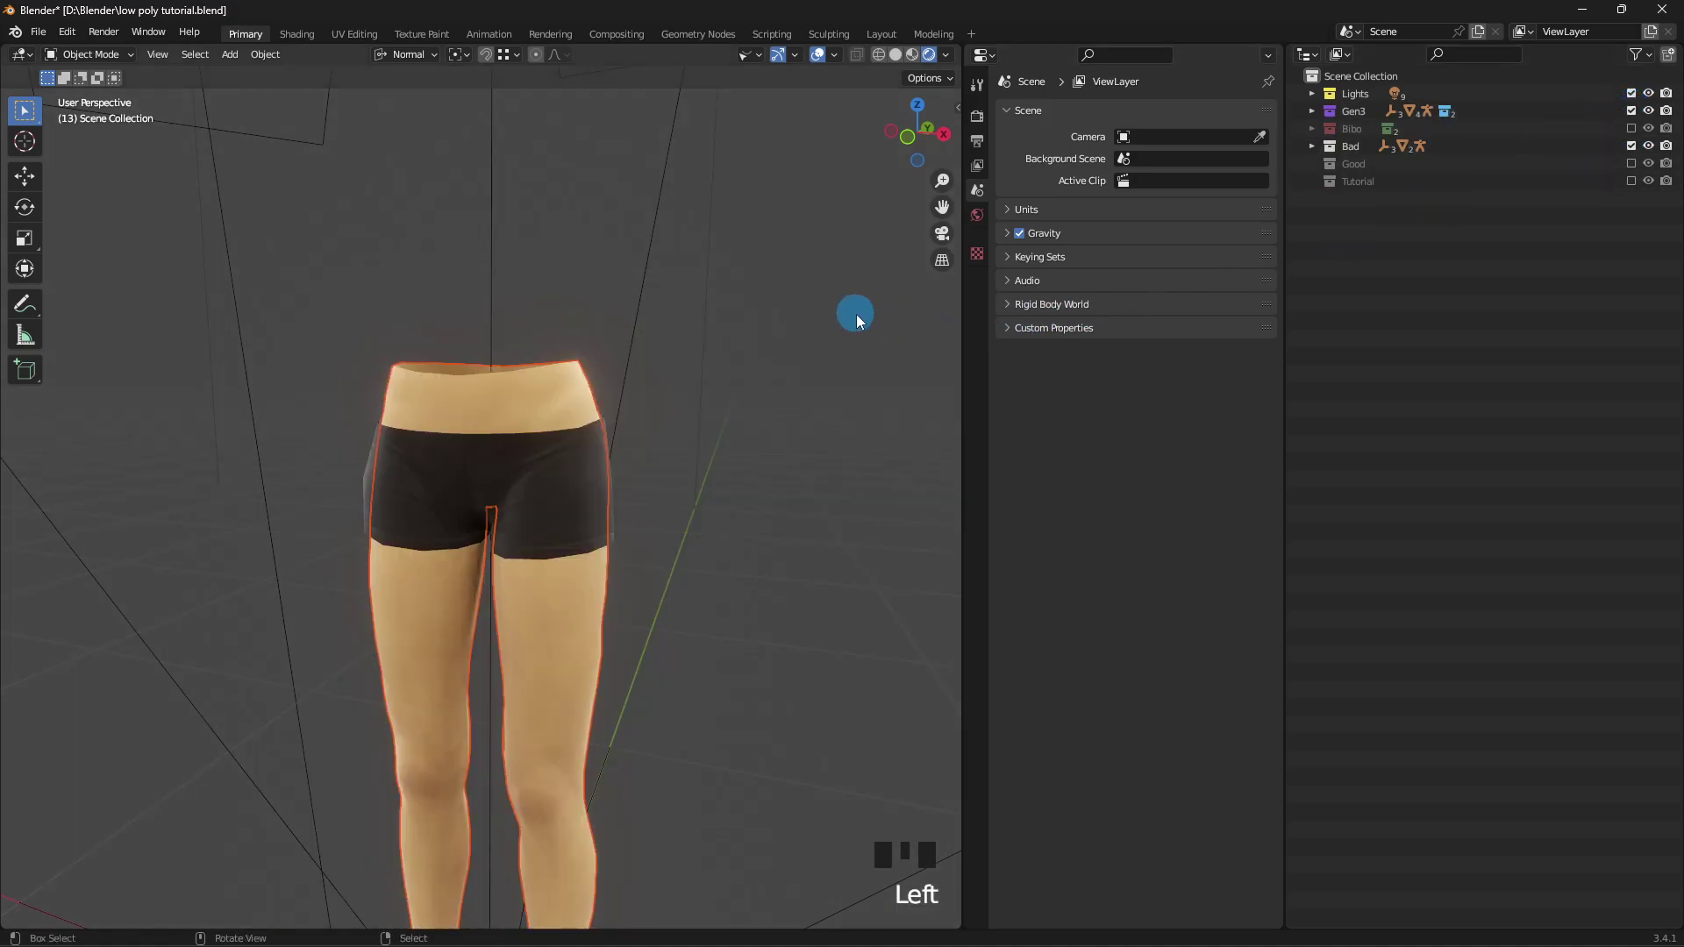
# - Orbit and zoom around the legs to inspect the Bad collection's shorts fit
pyautogui.moveTo(859, 323); pyautogui.dragTo(707, 325)
pyautogui.rightClick(708, 325)
pyautogui.moveTo(815, 371); pyautogui.dragTo(543, 373)
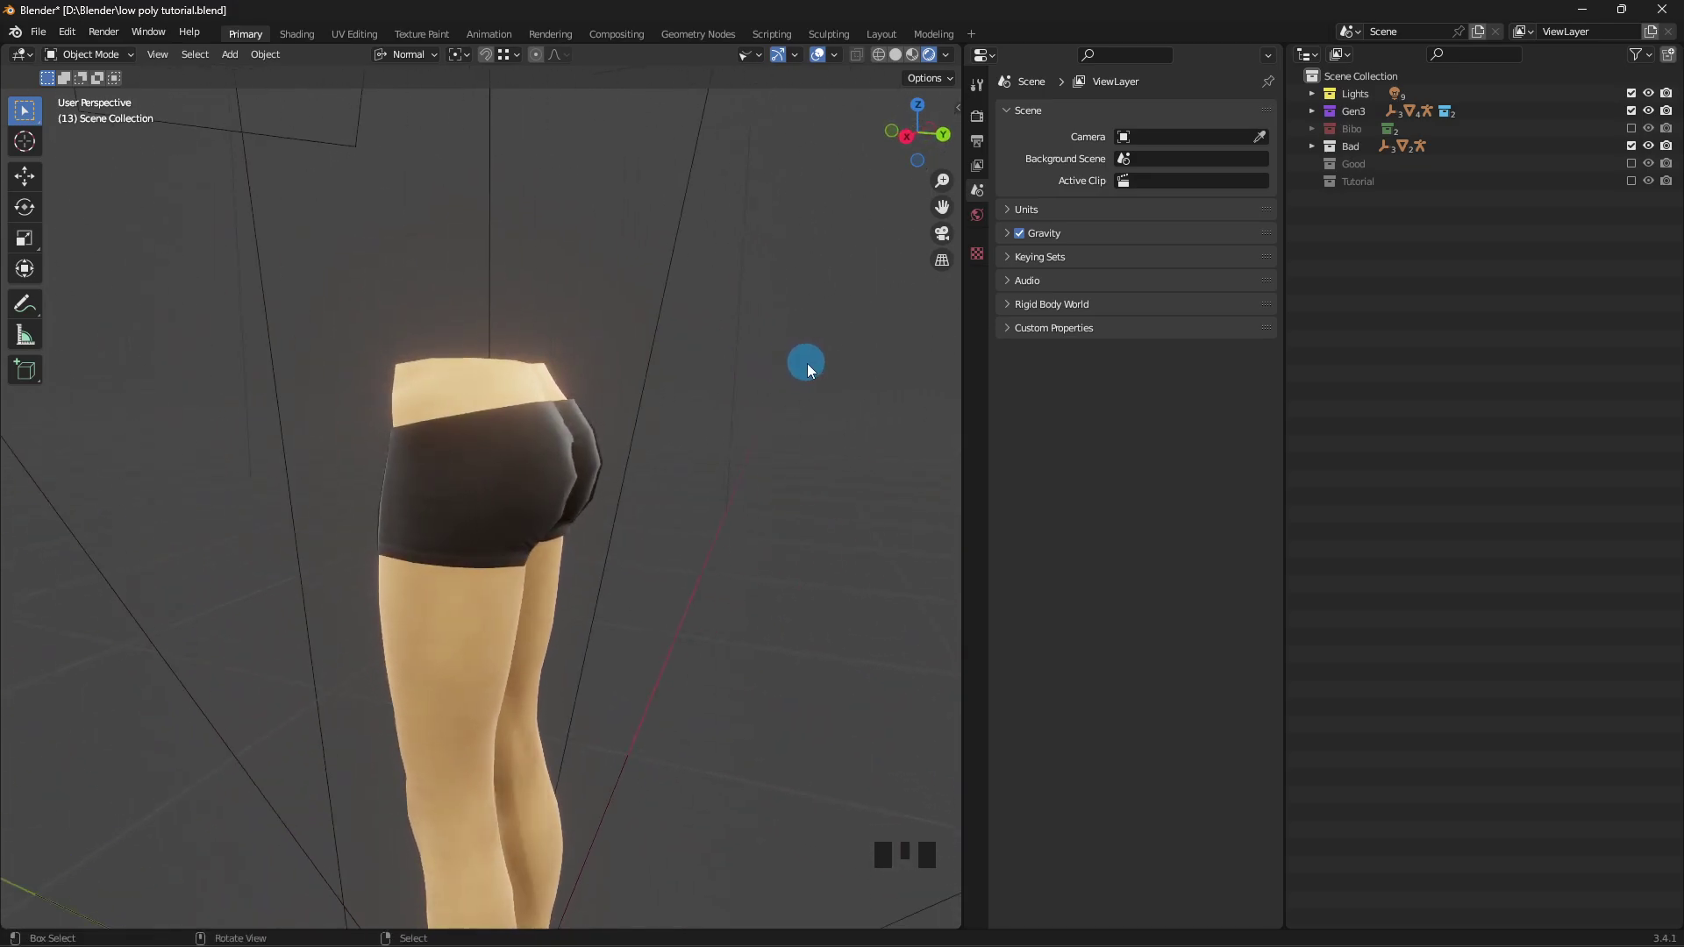
pyautogui.rightClick(774, 418)
pyautogui.scroll(3)
pyautogui.scroll(-3)
pyautogui.moveTo(796, 410); pyautogui.dragTo(471, 410)
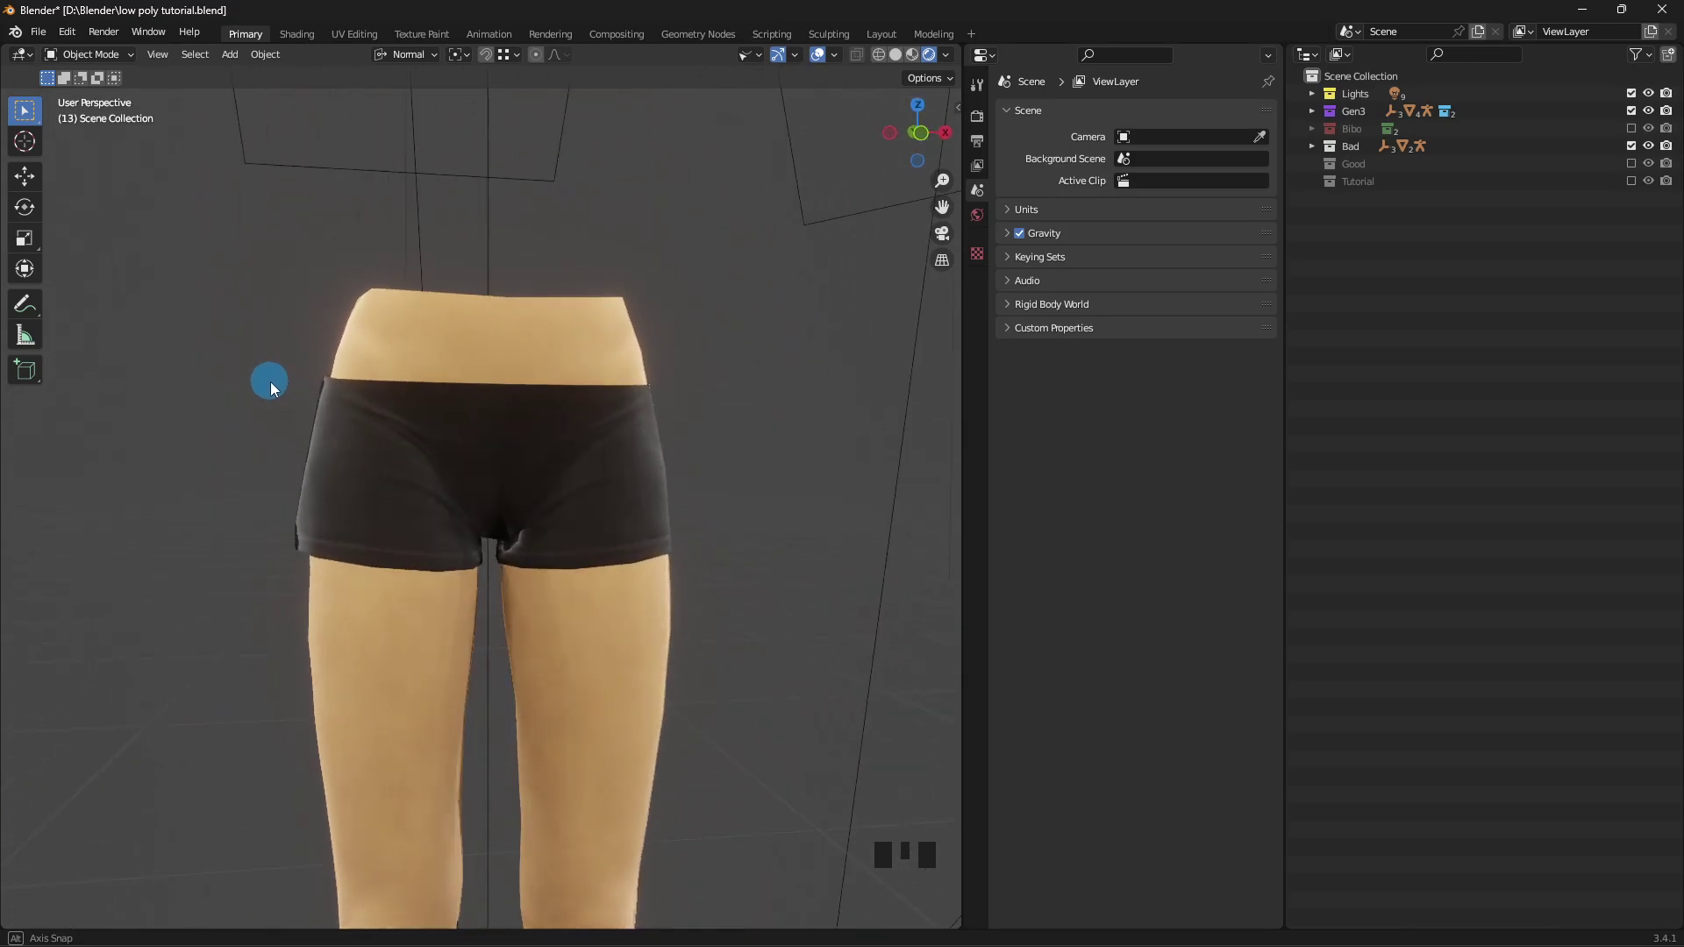
pyautogui.scroll(-3)
# - Swap the Bad collection for the Good one and inspect the smooth shorts on the legs
pyautogui.click(1631, 161)
pyautogui.click(1632, 154)
pyautogui.moveTo(815, 387); pyautogui.dragTo(859, 381)
pyautogui.scroll(3)
pyautogui.scroll(-3)
pyautogui.moveTo(855, 384); pyautogui.dragTo(343, 401)
pyautogui.scroll(-3)
pyautogui.moveTo(512, 372); pyautogui.dragTo(708, 358)
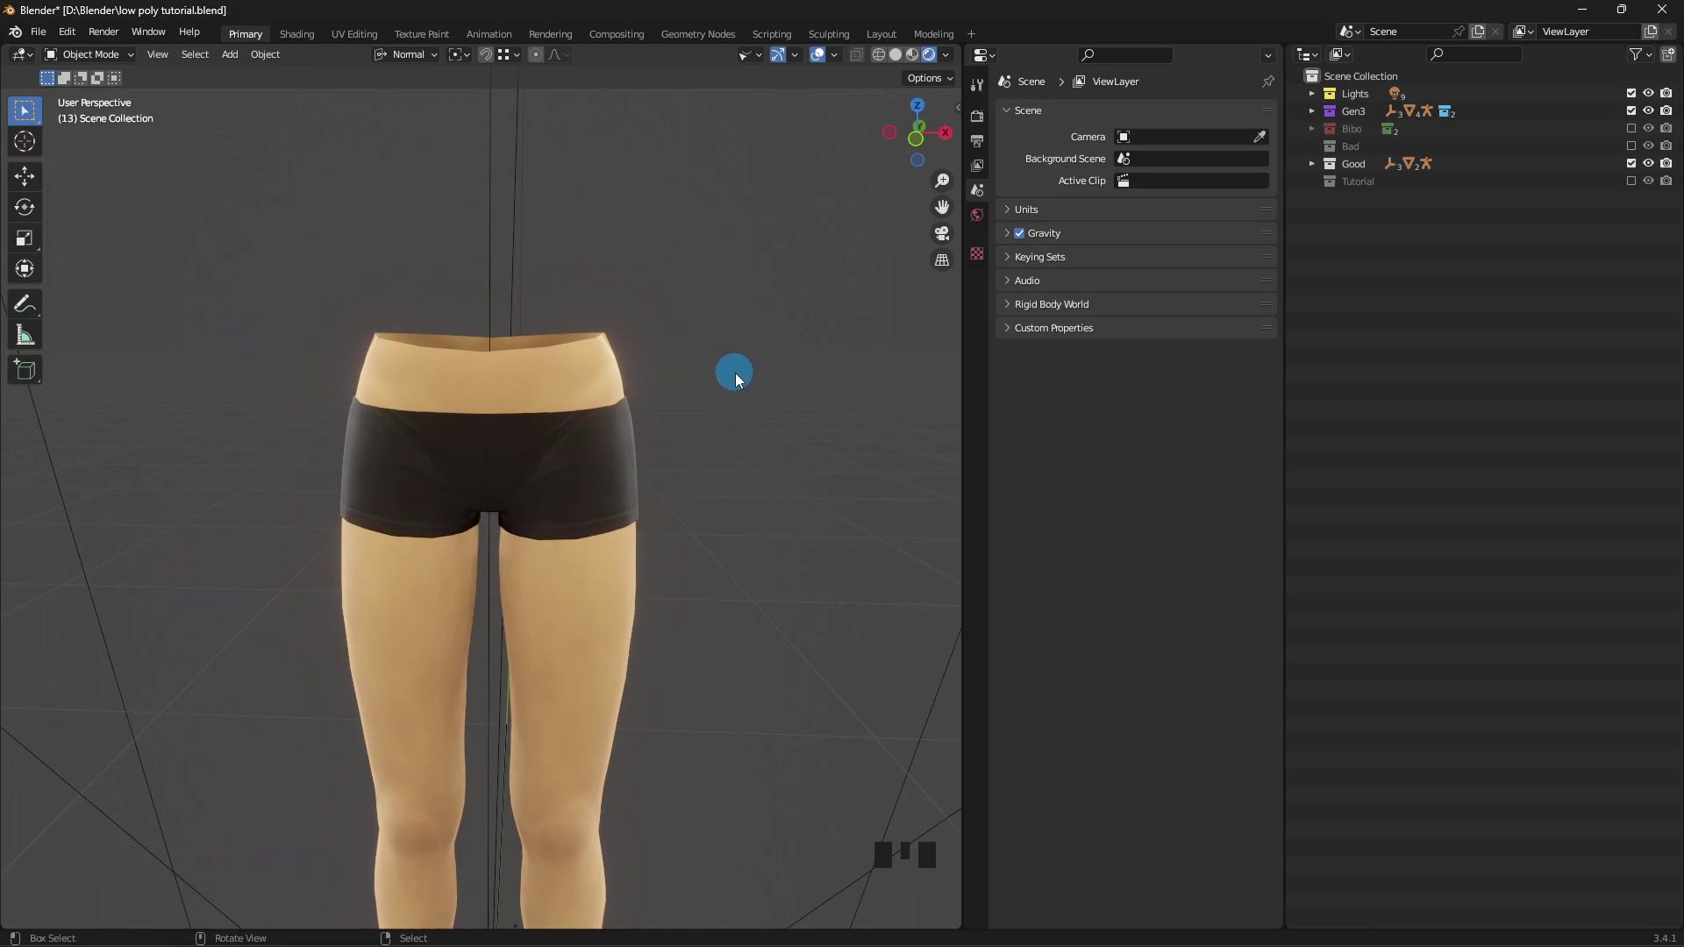
pyautogui.moveTo(739, 376); pyautogui.dragTo(869, 369)
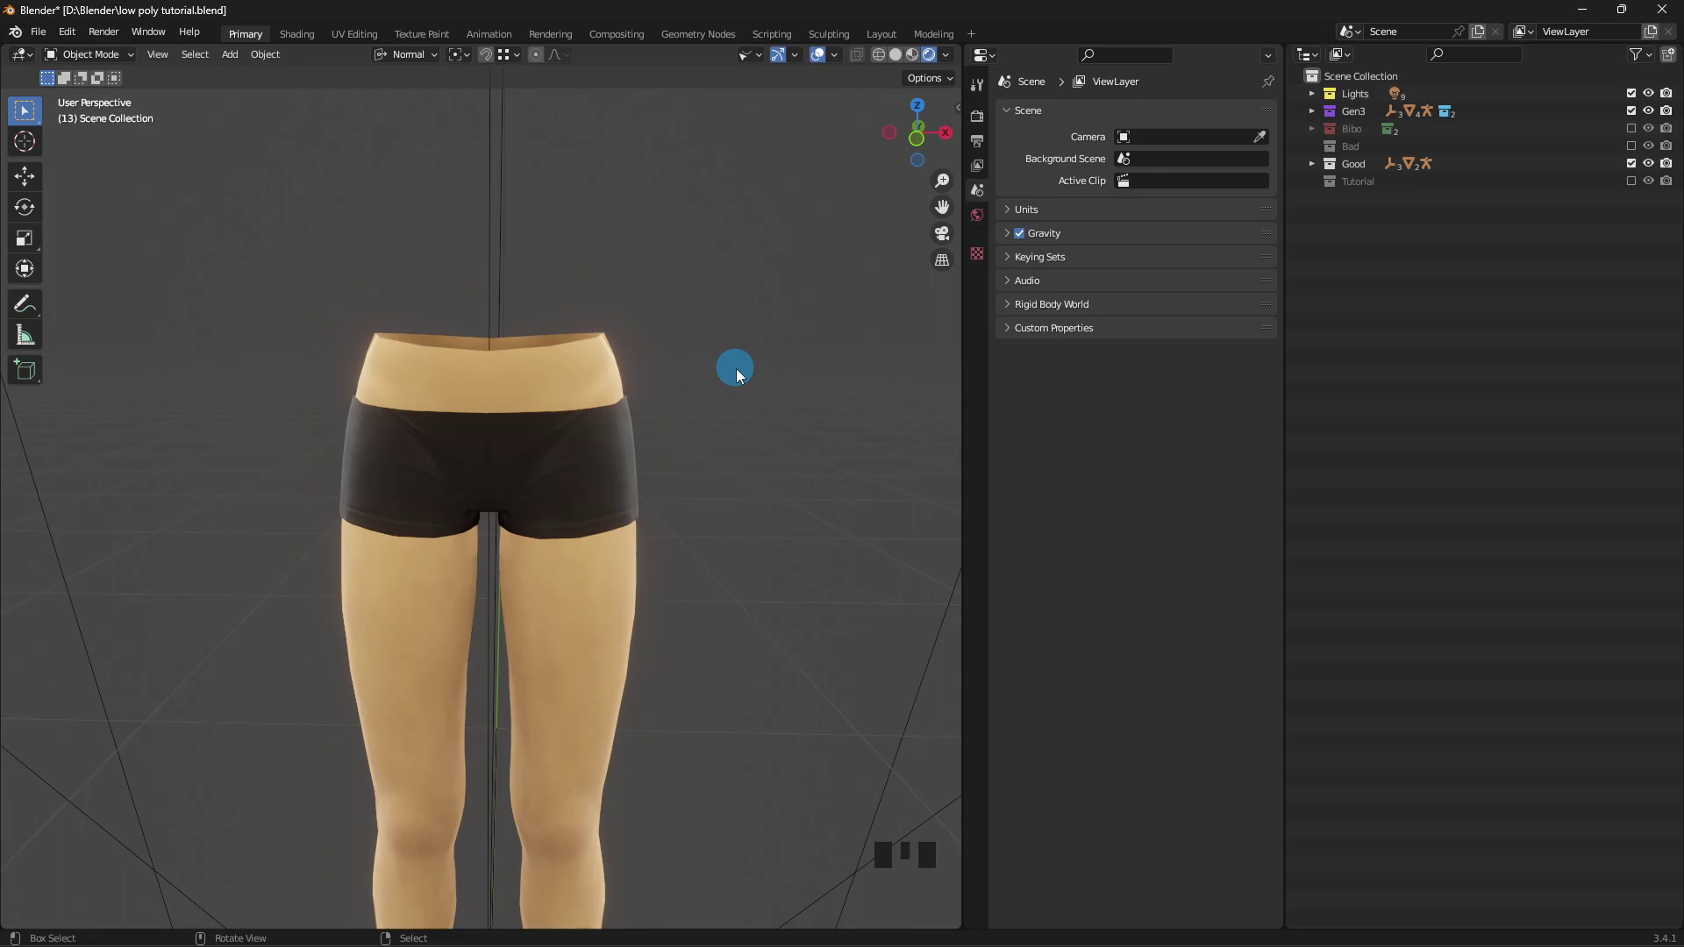
pyautogui.moveTo(740, 371); pyautogui.dragTo(650, 379)
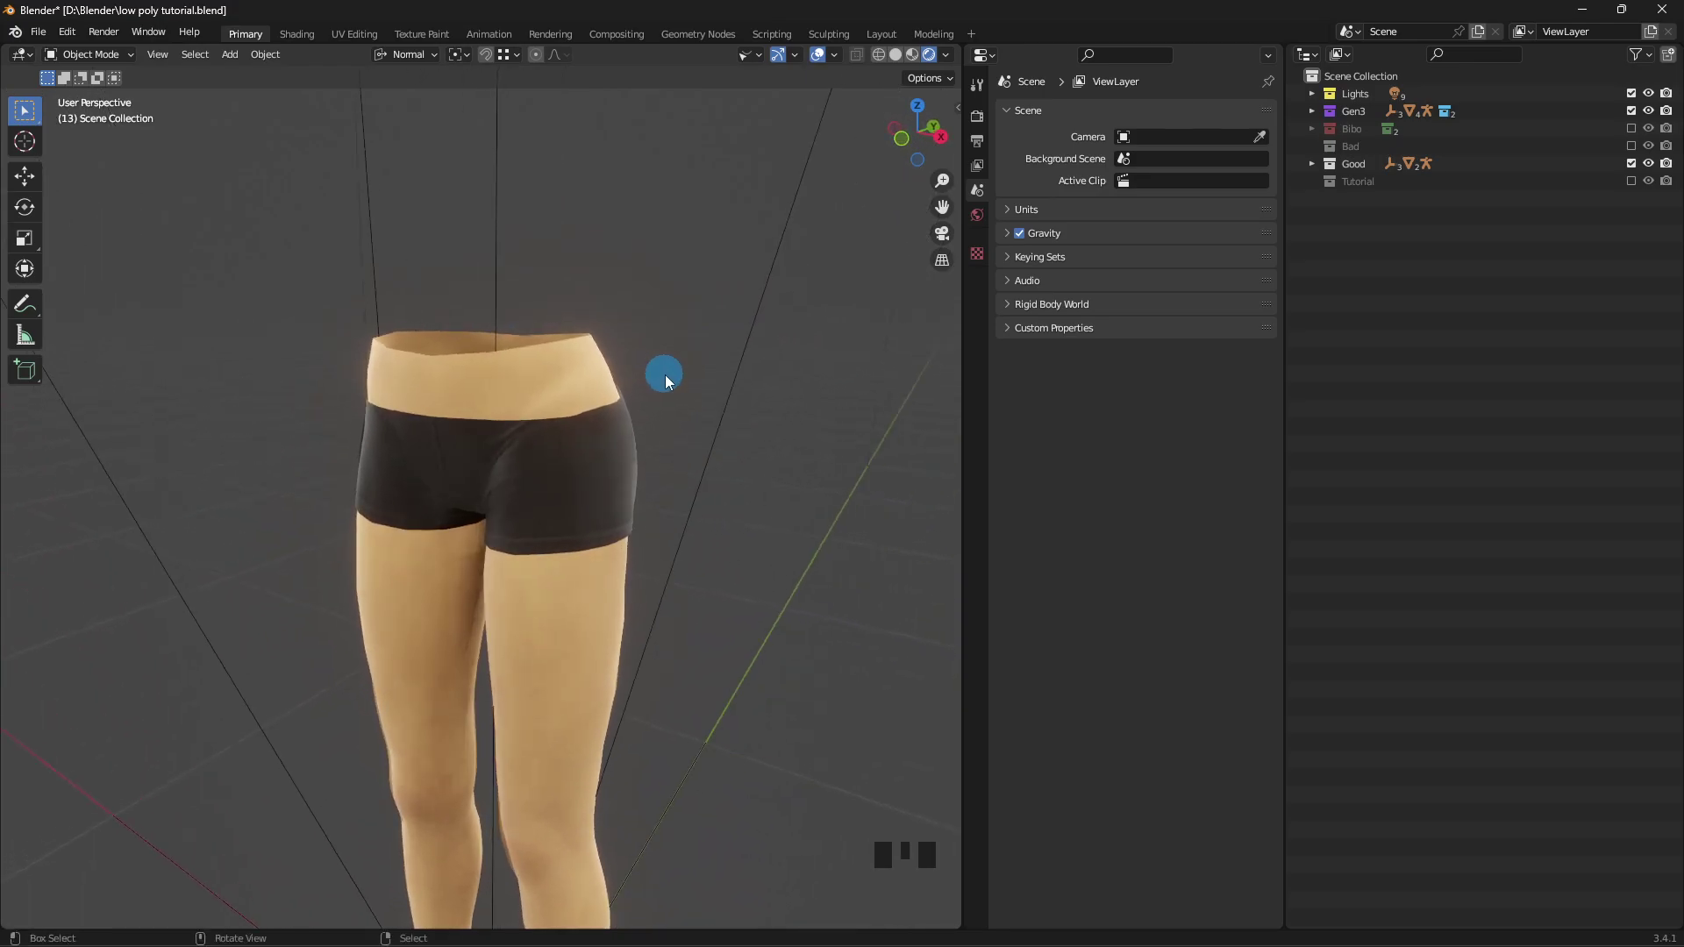
pyautogui.moveTo(669, 377); pyautogui.dragTo(734, 366)
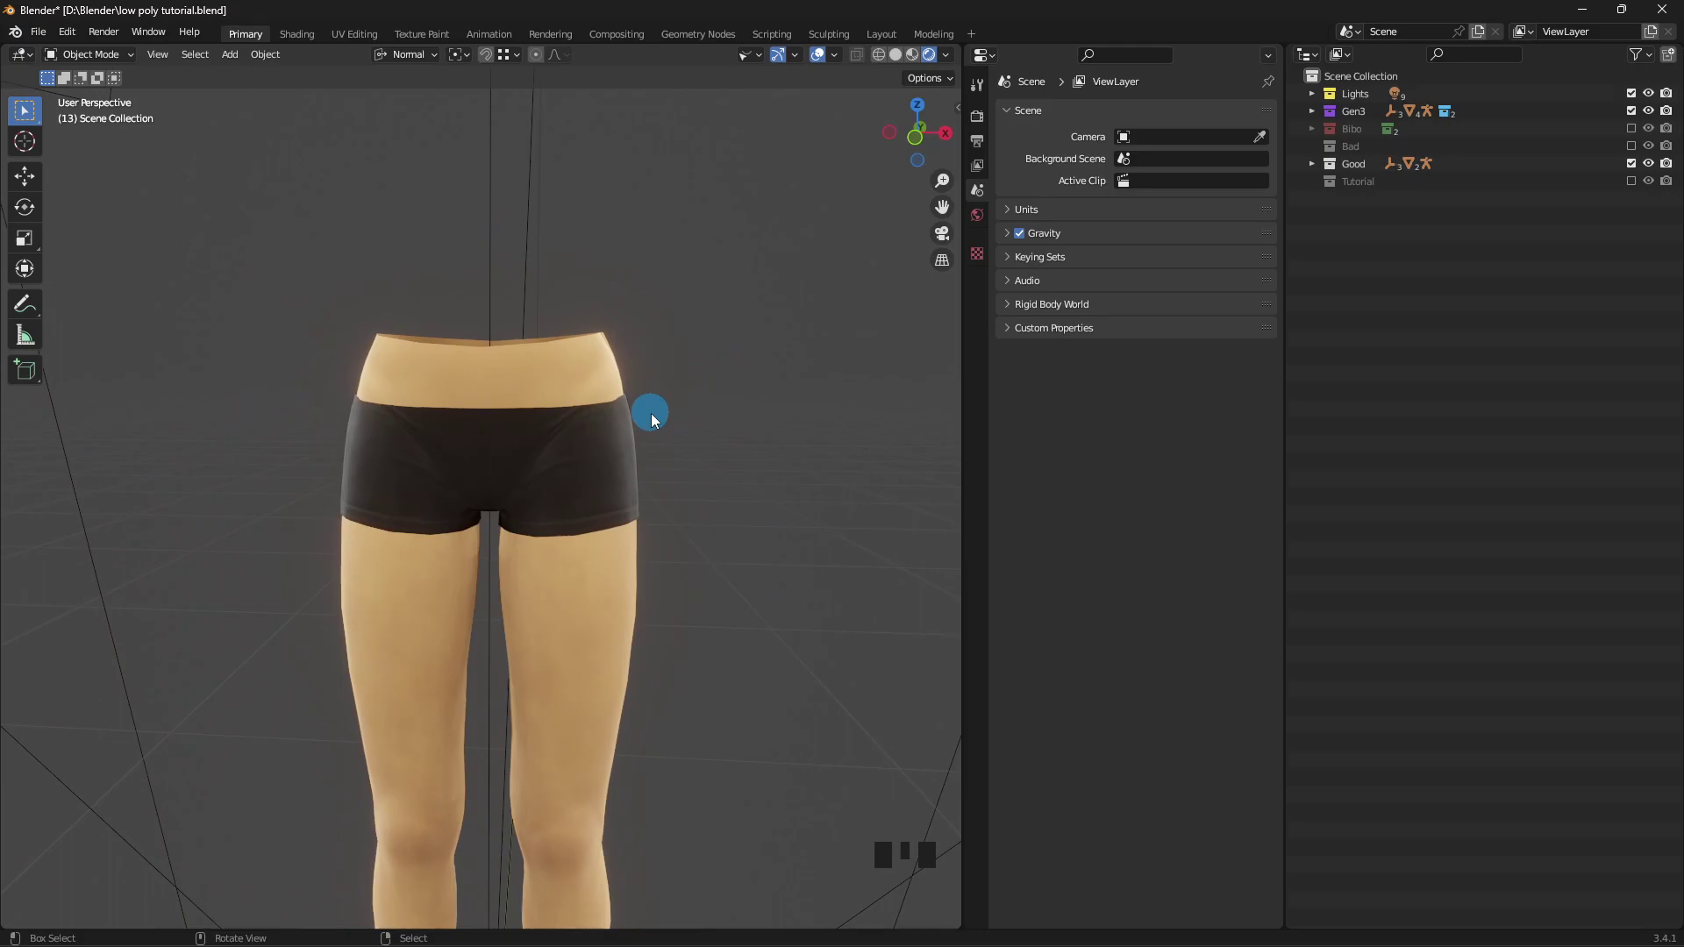